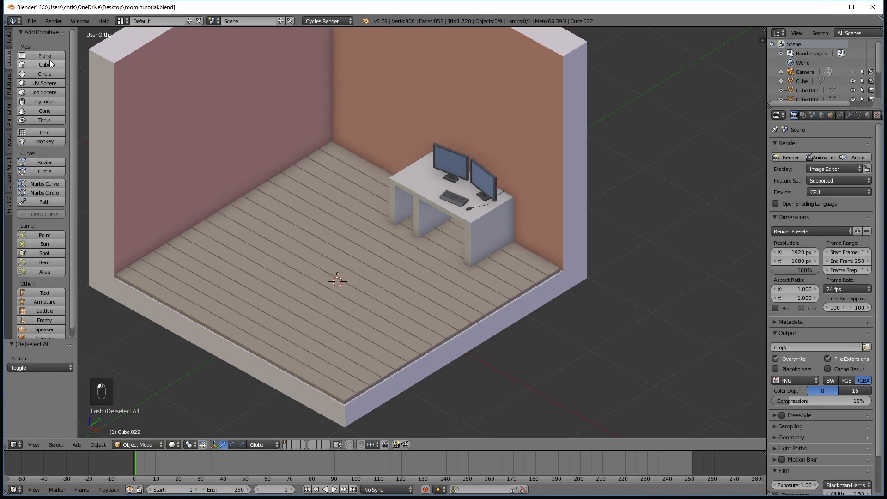
Add a cube, shrink it into a small low block and raise it vertically into place
key("s")
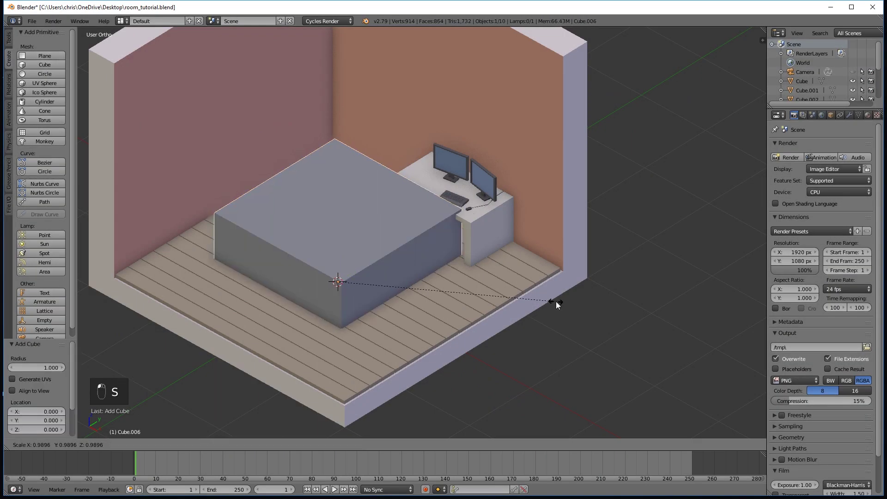
left_click_drag(557, 302, 403, 264)
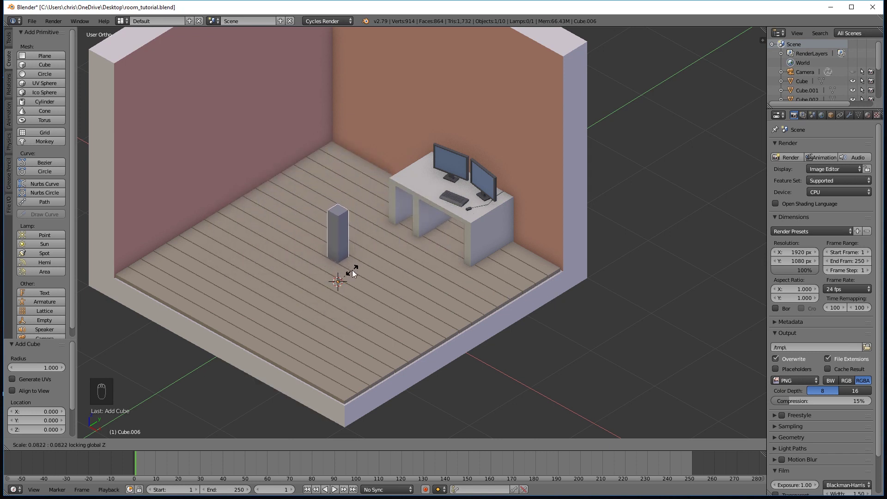
key("s")
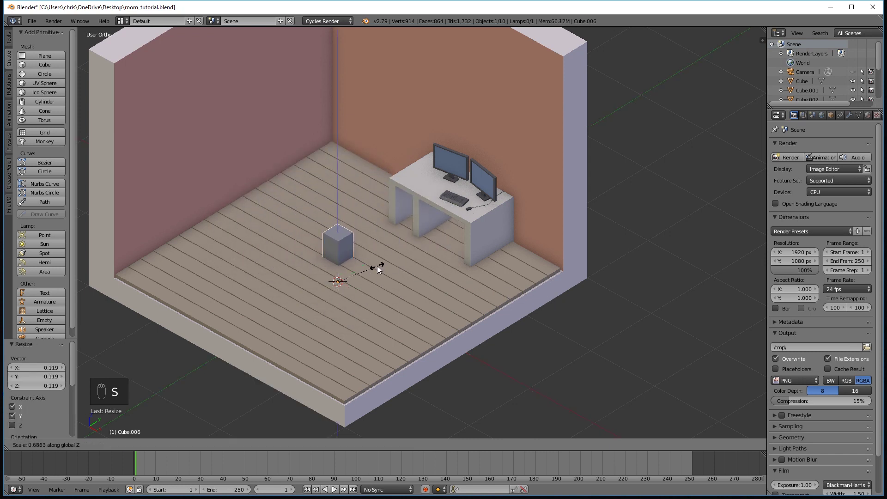
left_click_drag(337, 255, 439, 242)
key("s")
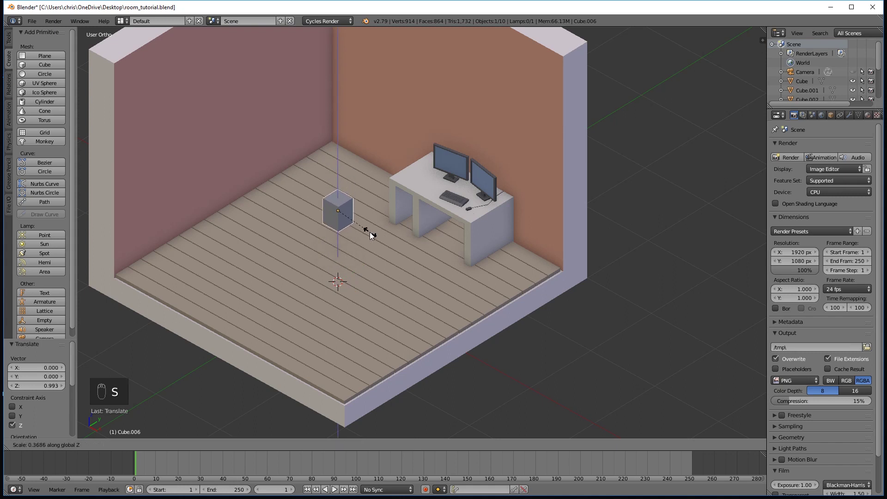
key("s")
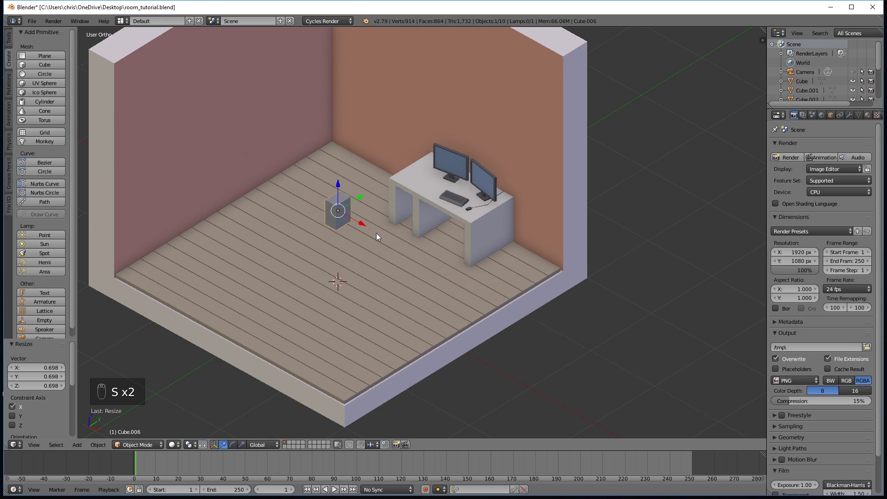
Widen the block's footprint, assign the mat_black material and set it on the floor
key("s")
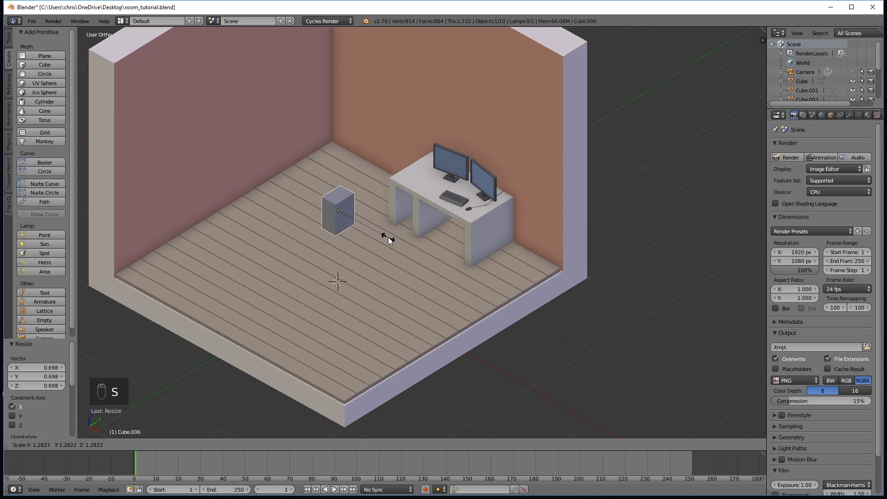
left_click_drag(863, 117, 779, 178)
left_click_drag(777, 177, 277, 169)
left_click_drag(277, 168, 279, 193)
left_click_drag(279, 193, 275, 225)
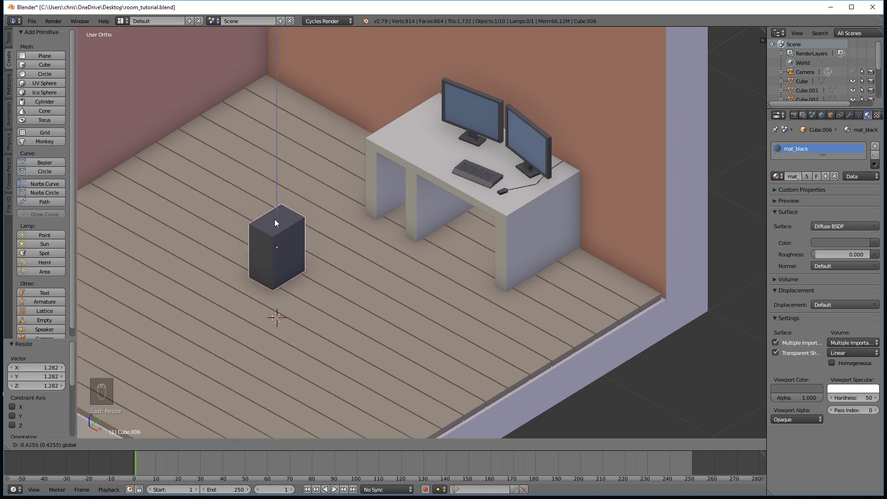
Move the black block under the left side of the desk and scale it to tower size
left_click_drag(304, 262, 478, 257)
key("s")
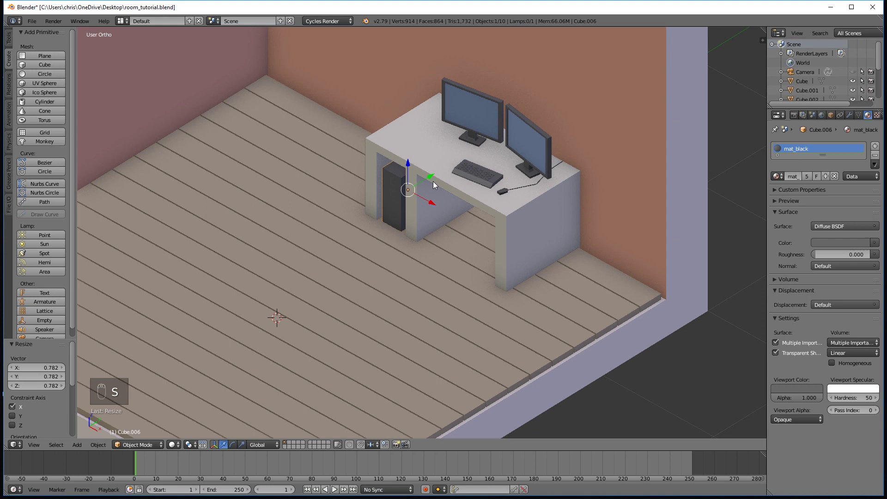
left_click(434, 178)
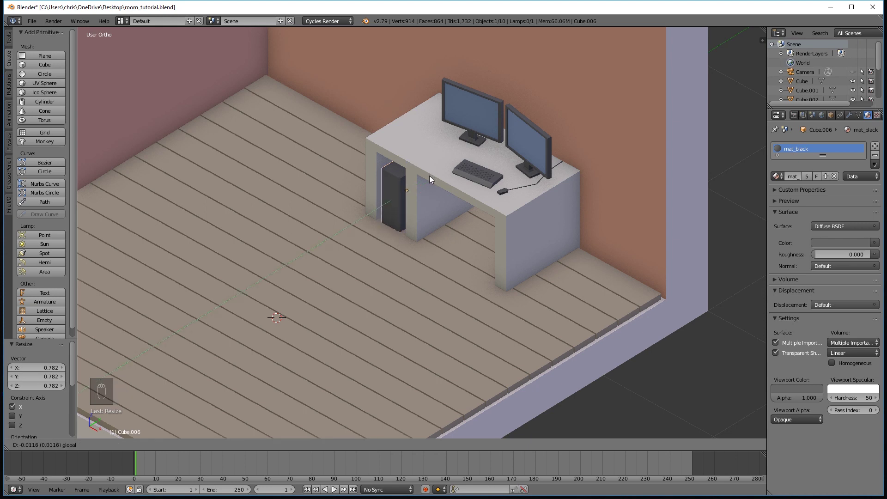
key("a")
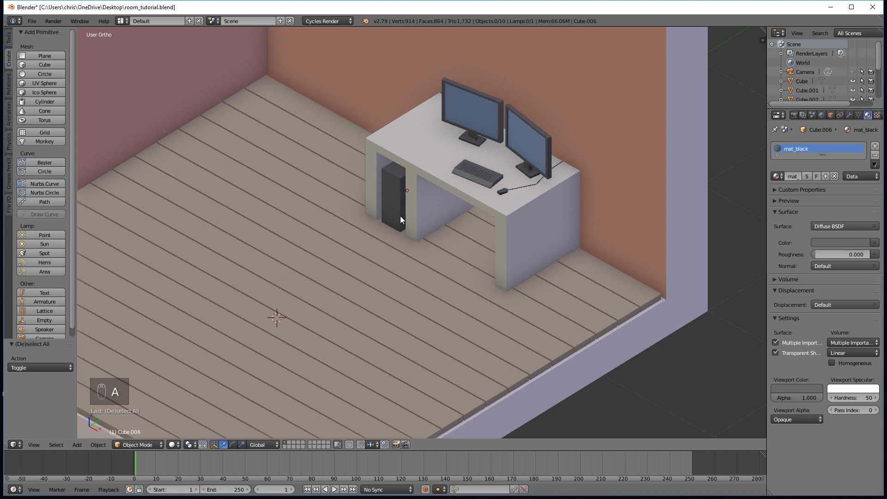
left_click_drag(400, 210, 471, 250)
key("s")
key("s")
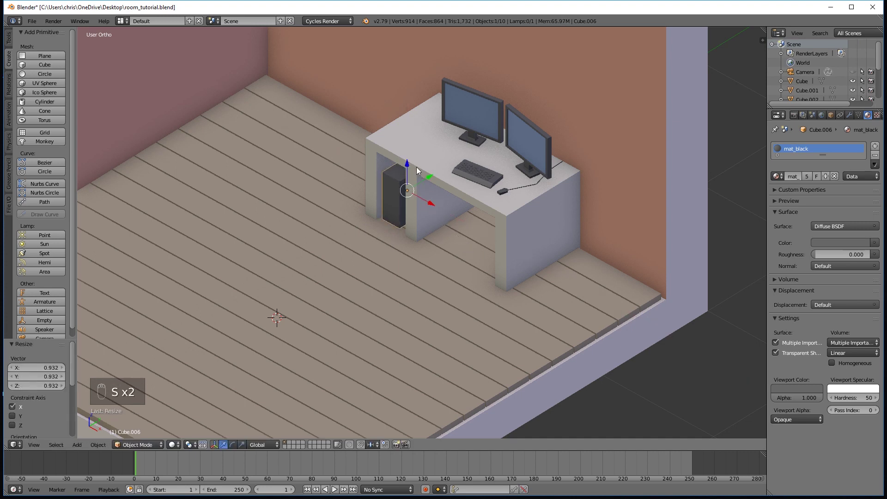
left_click_drag(408, 167, 415, 266)
Add a flat mesh circle near the computer tower and size it as a small power light
key("a")
key("s")
key("a")
right_click(391, 212)
key("Tab")
left_click_drag(51, 74, 548, 274)
key("s")
key("Tab")
key("f")
key("Tab")
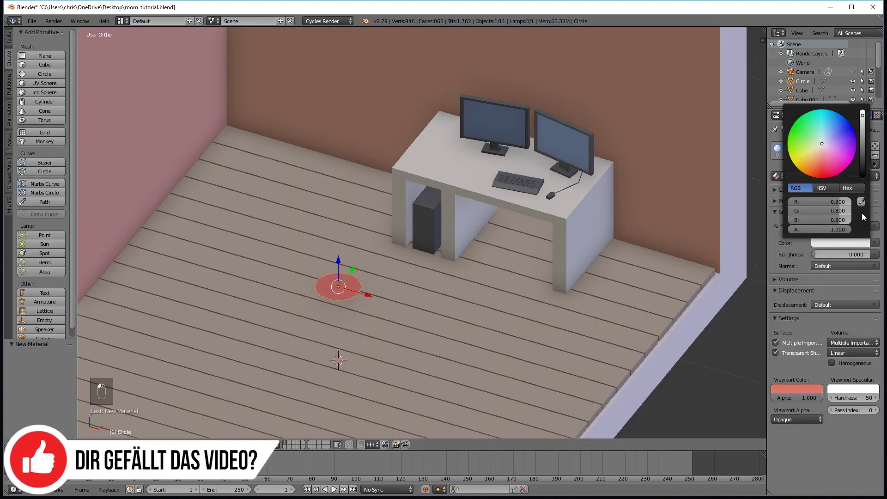
key("r")
key("s")
left_click_drag(436, 212, 429, 224)
left_click_drag(477, 270, 406, 218)
Create a new material for the circle with a red viewport colour
left_click(406, 219)
key("s")
left_click(393, 209)
key("r")
left_click(456, 194)
Rotate, scale and move the red disc onto the front face of the tower
key("Tab")
key("e")
key("Tab")
key("a")
key("Tab")
key("s")
key("s")
key("a")
key("Tab")
key("a")
left_click_drag(417, 274, 437, 271)
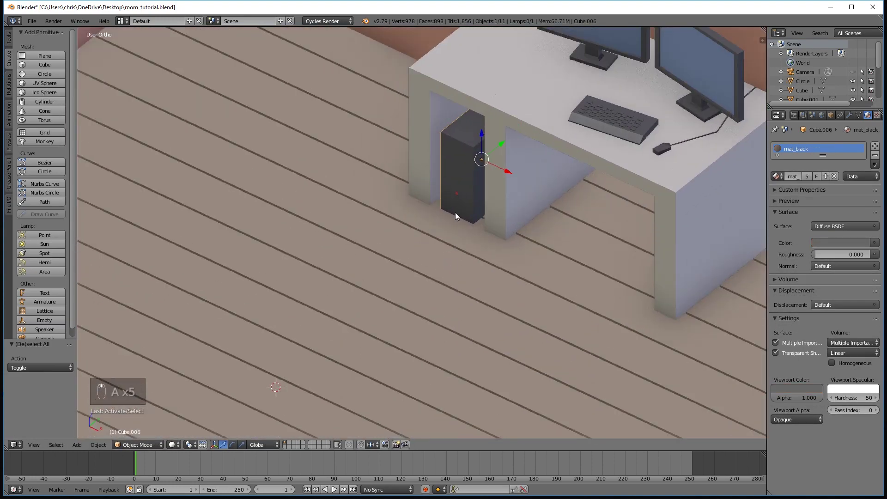
Add a cube and shape it into a thin tall post standing near the desk
key("a")
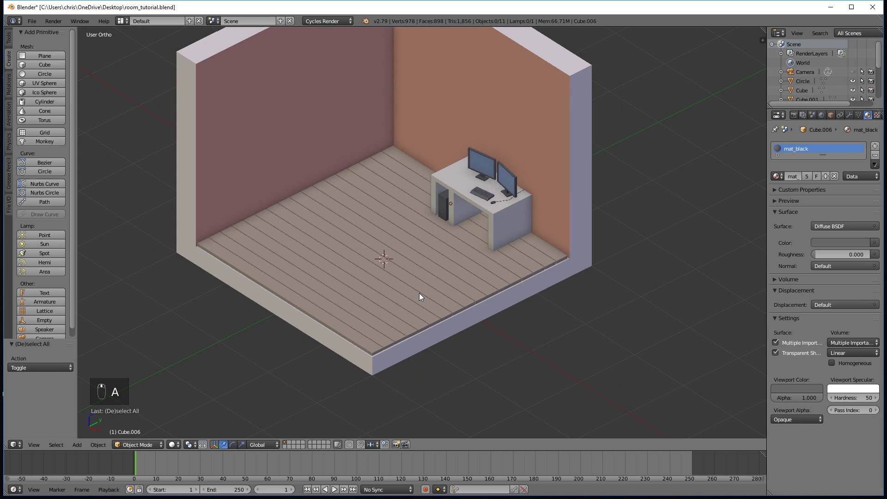
left_click(38, 69)
key("s")
left_click_drag(374, 236, 367, 240)
left_click(374, 207)
key("s")
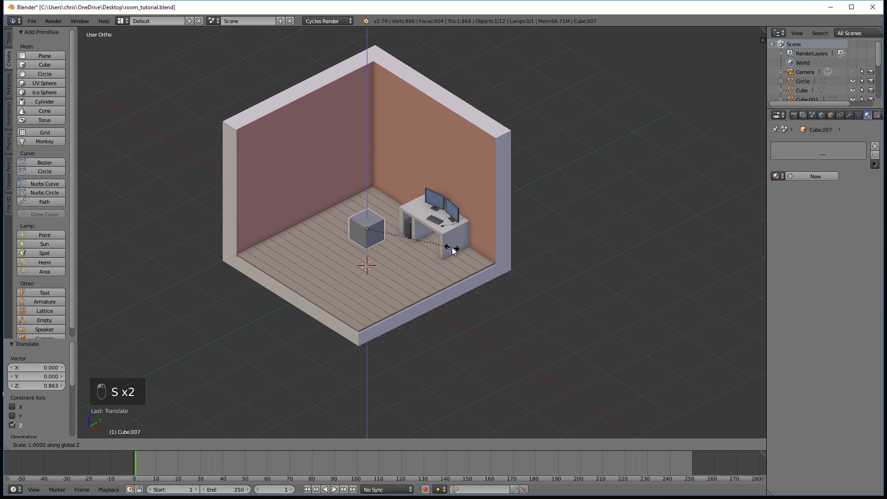
key("s")
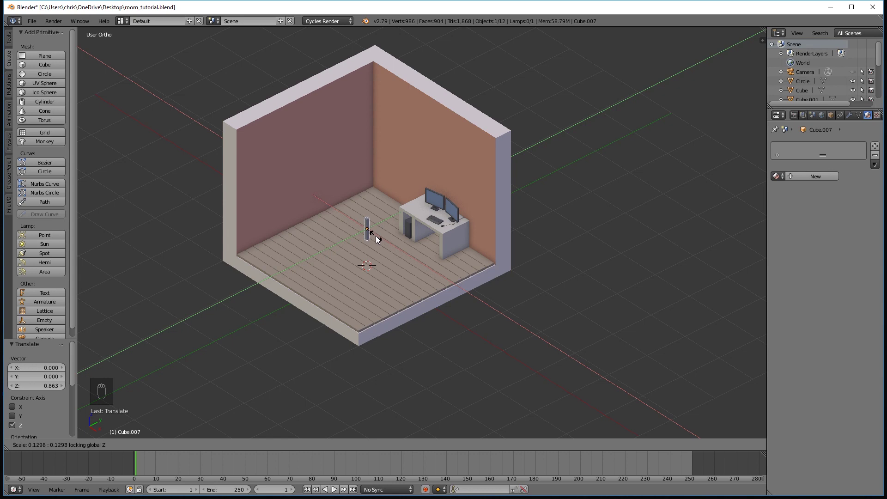
left_click_drag(376, 251, 345, 198)
left_click_drag(346, 199, 348, 228)
key("s")
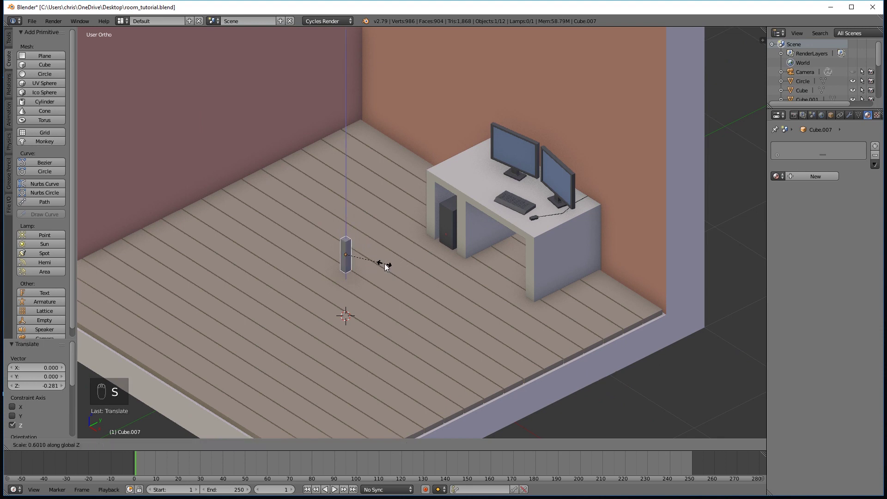
left_click_drag(369, 269, 444, 272)
key("s")
left_click_drag(410, 243, 425, 267)
middle_click(464, 295)
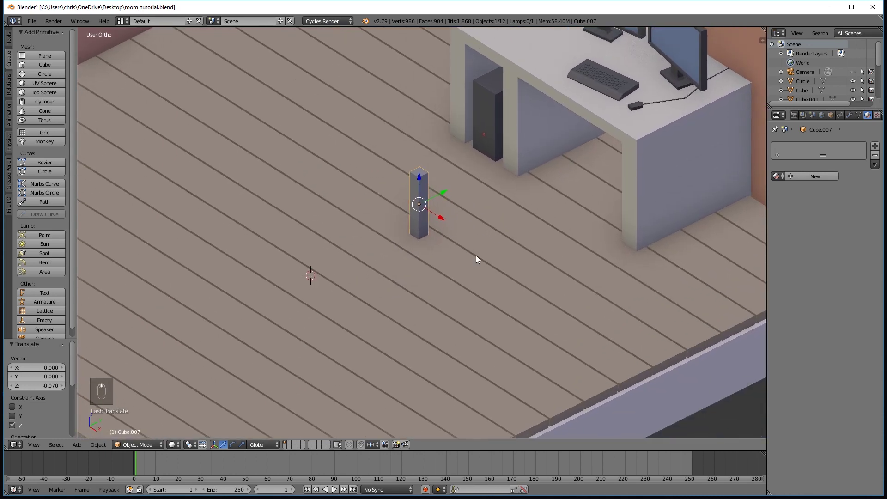
Duplicate the post three times to arrange four posts in a square
key("shift+d")
left_click_drag(444, 220, 487, 253)
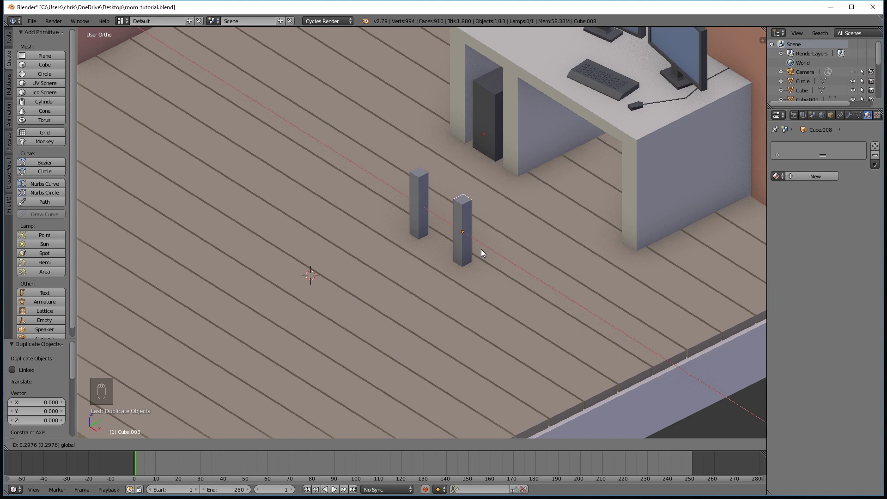
left_click_drag(476, 263, 544, 259)
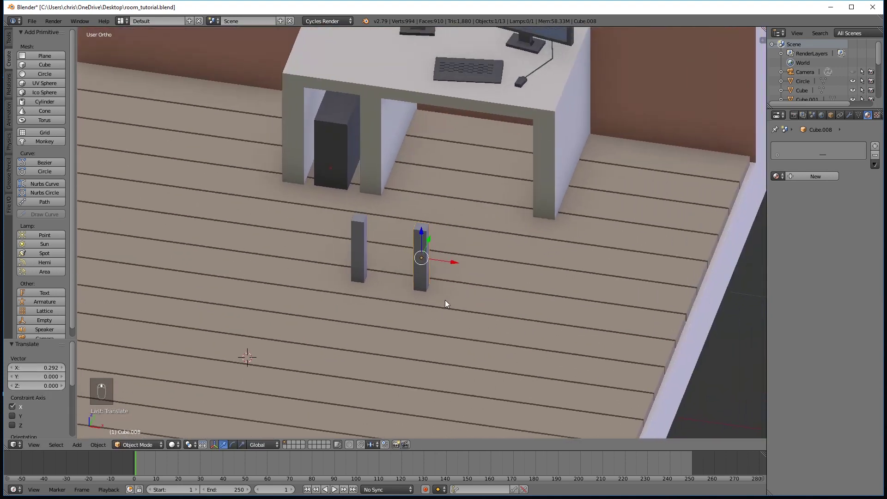
left_click_drag(484, 261, 552, 294)
left_click_drag(552, 293, 480, 297)
key("shift+d")
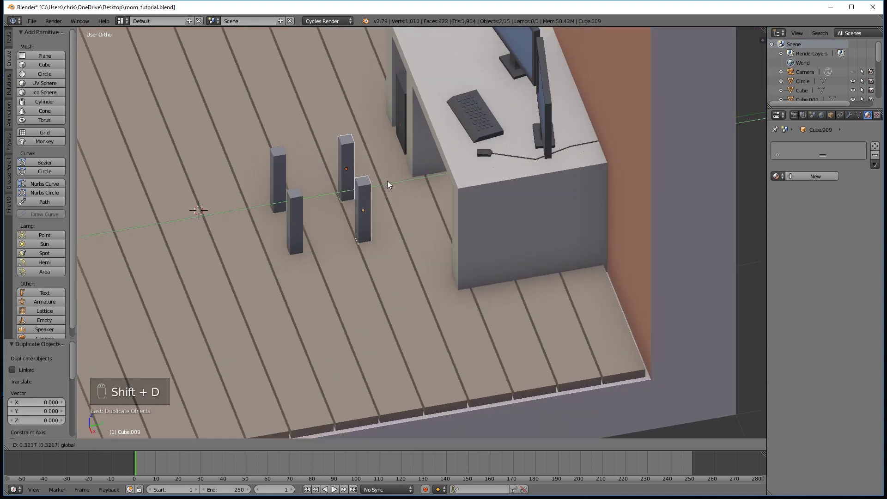
key("a")
left_click_drag(329, 225, 357, 235)
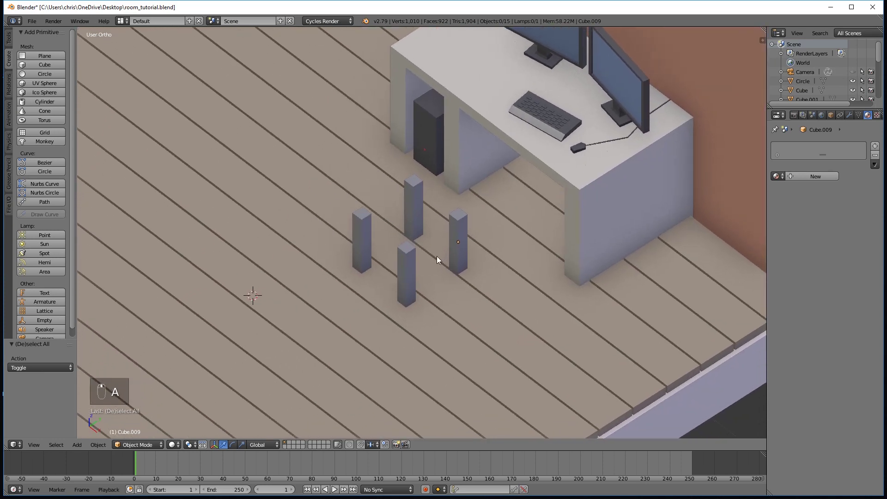
left_click_drag(413, 205, 420, 276)
Select all four posts with one active, ready to join them into a single object
key("ctrl+j")
key("a")
right_click(421, 277)
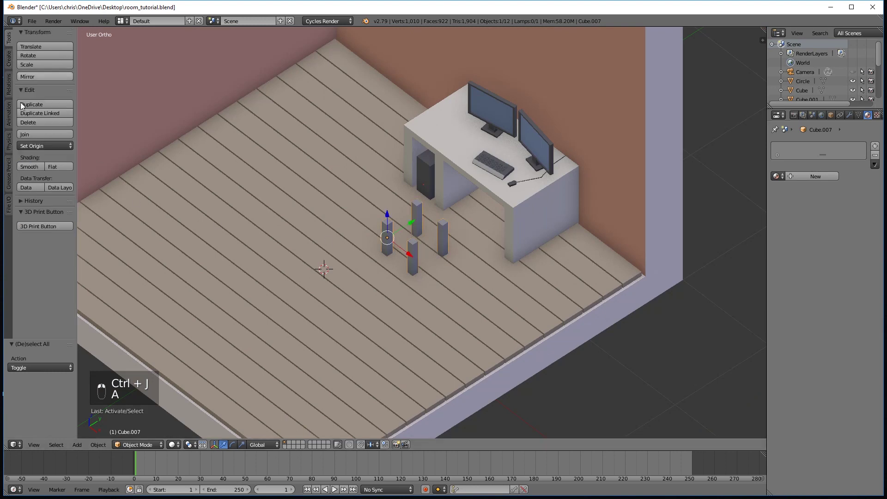
Join the posts and bridge their top corners with faces to form a flat seat
left_click(62, 190)
left_click(379, 269)
key("a")
key("Tab")
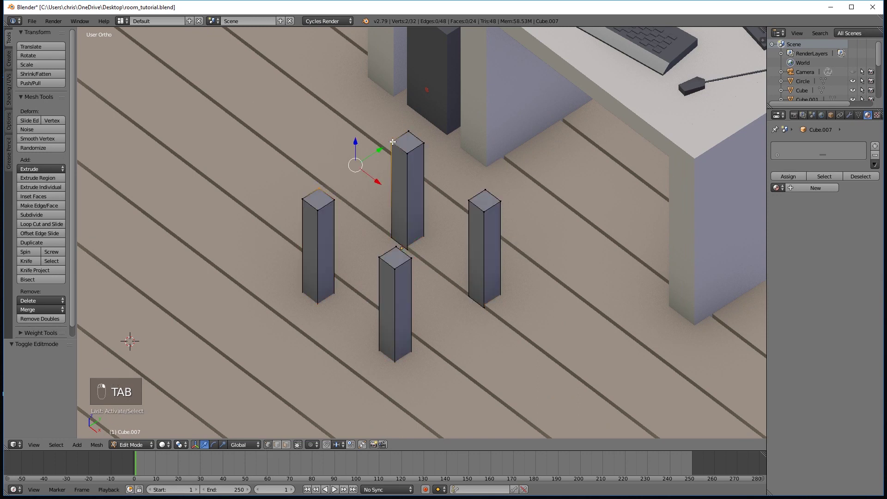
middle_click(407, 150)
key("f")
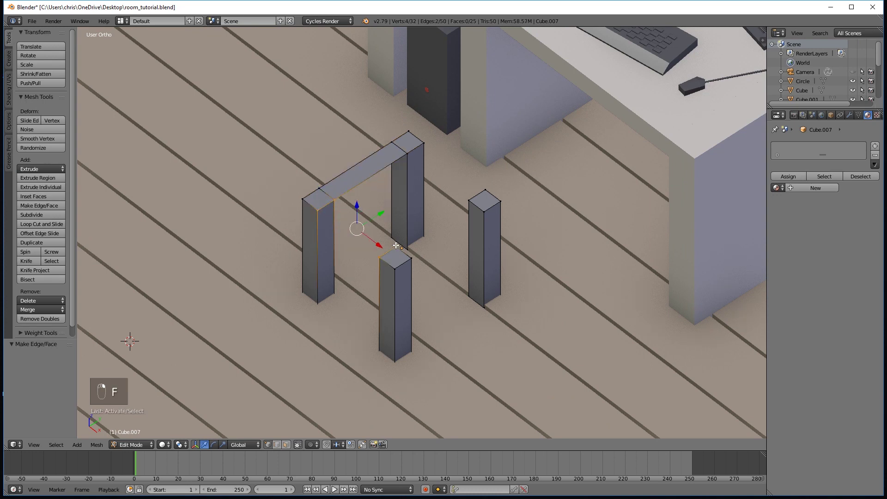
right_click(443, 249)
key("f")
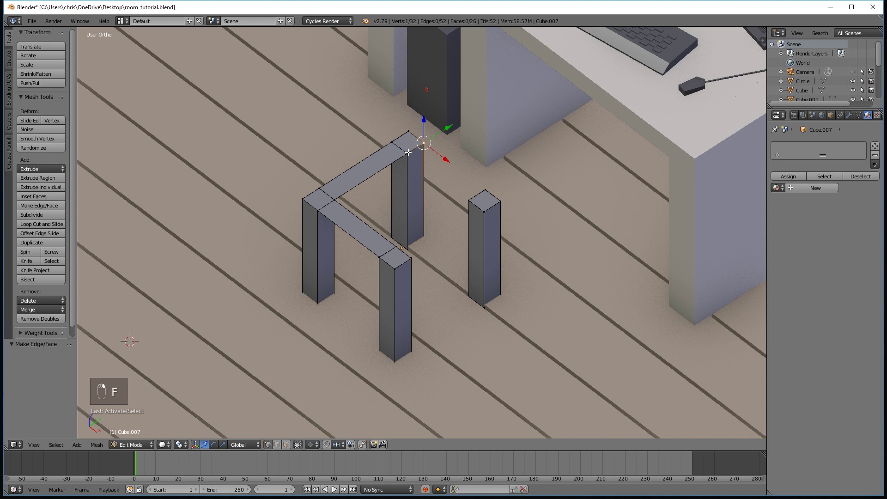
key("f")
key("a")
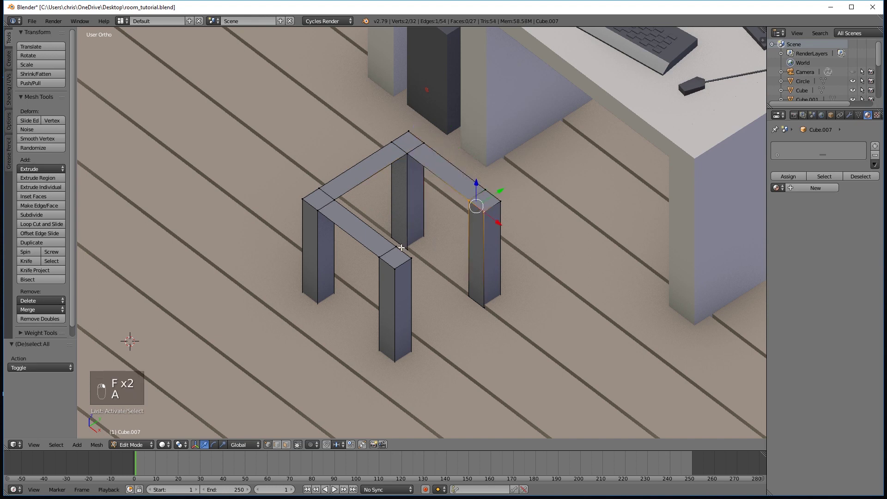
key("f")
left_click(431, 258)
left_click(428, 262)
key("a")
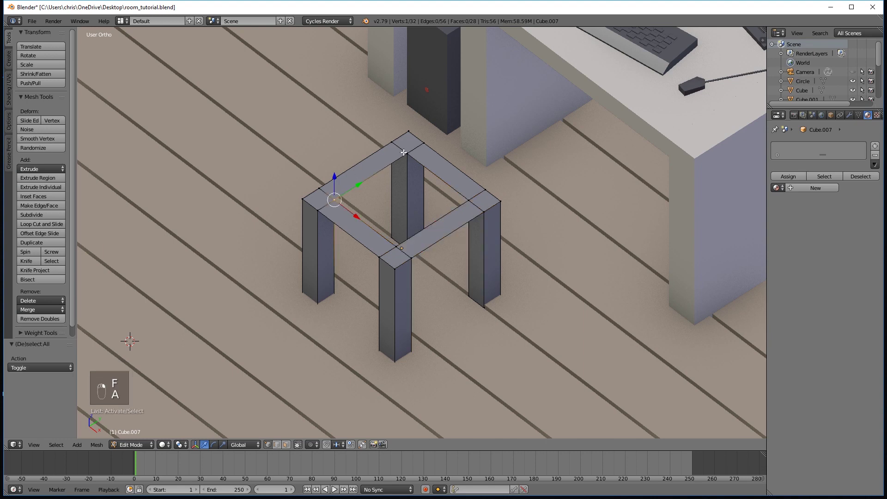
key("f")
key("a")
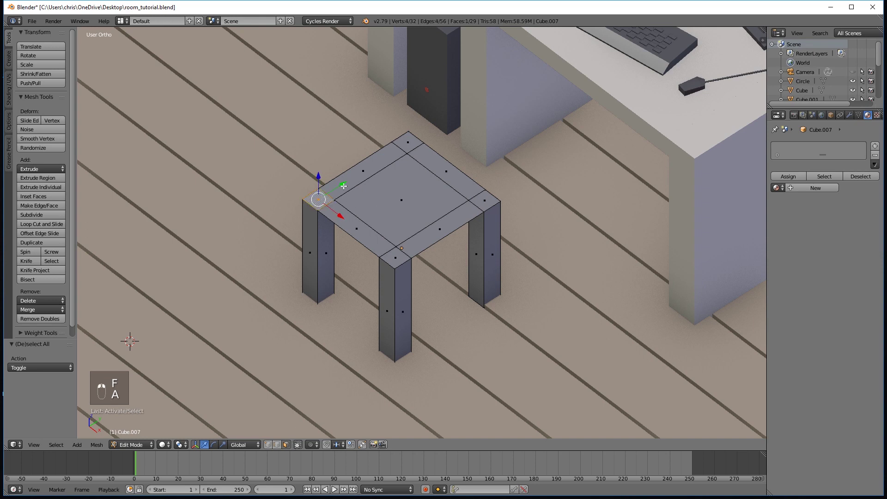
Dissolve the seat's top faces into a single face above the four legs
key("a")
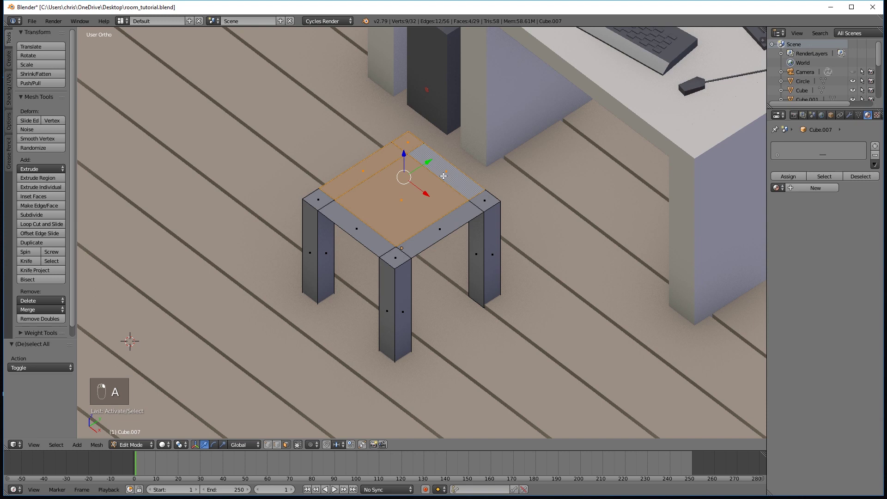
key("x")
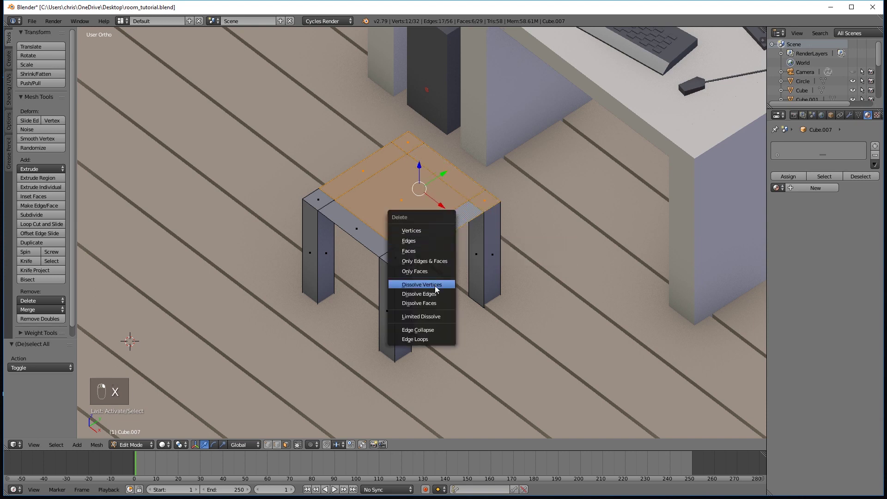
key("Tab")
left_click(466, 249)
key("Tab")
left_click_drag(331, 189, 417, 245)
key("x")
left_click_drag(404, 241, 373, 235)
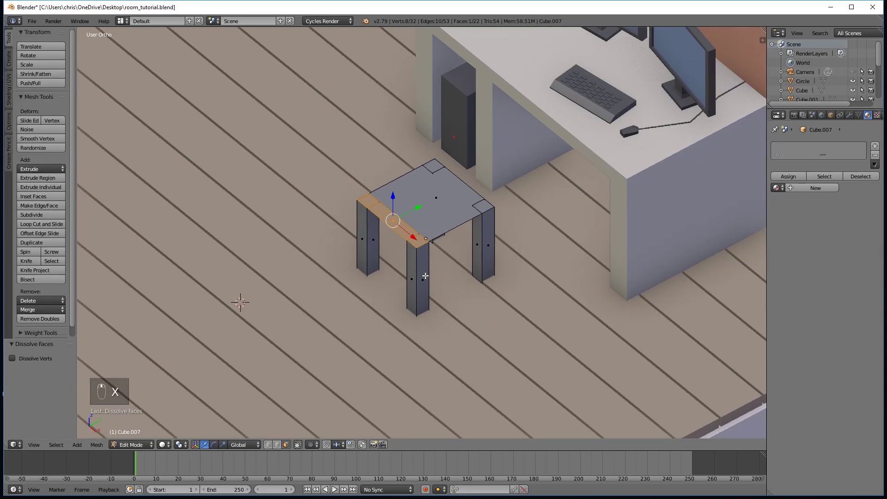
Extrude the rear top faces upward into a tall backrest
left_click_drag(279, 449, 334, 300)
key("e")
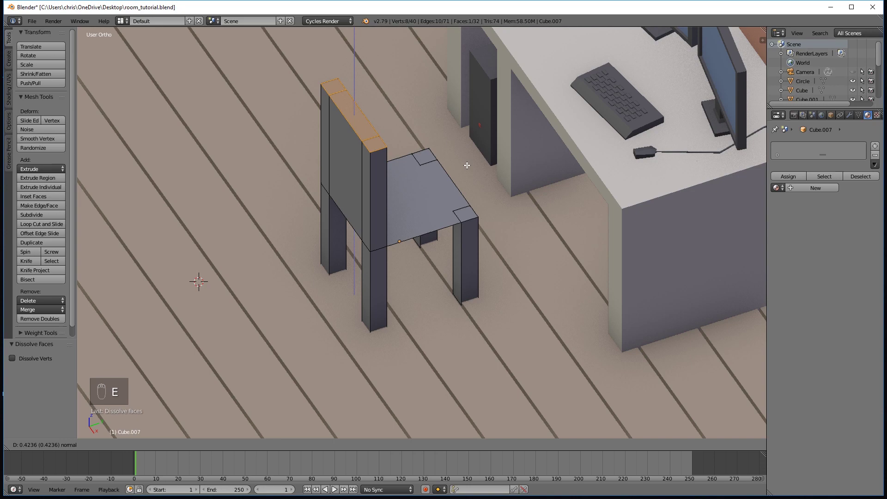
left_click_drag(480, 223, 478, 235)
left_click(478, 234)
Extrude the seat's top face slightly to thicken the seat
left_click_drag(471, 229, 391, 226)
right_click(391, 226)
key("a")
right_click(404, 228)
left_click_drag(436, 247, 443, 246)
key("e")
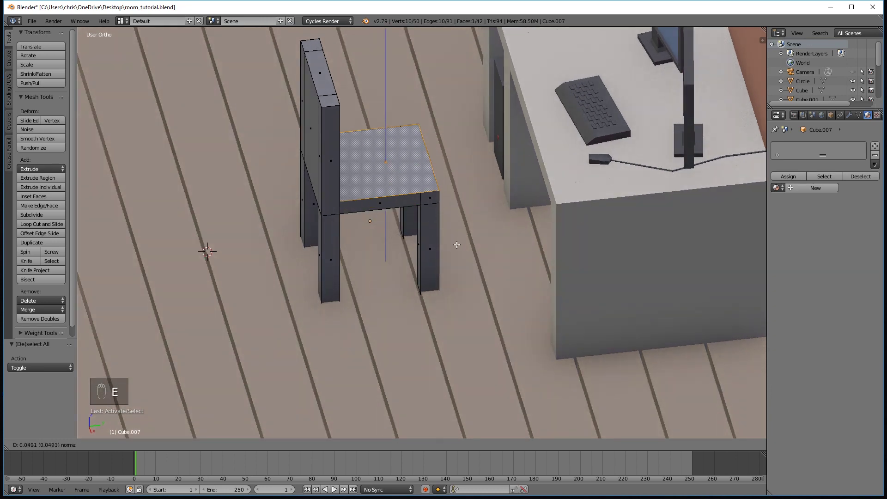
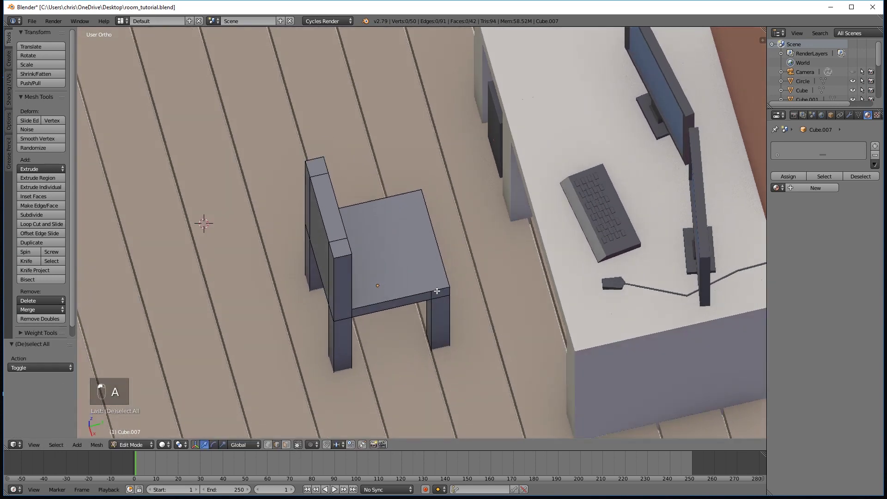
left_click_drag(254, 469, 269, 450)
left_click_drag(270, 450, 539, 384)
Try tapering a front seat corner, then undo the attempt after checking from above
key("s")
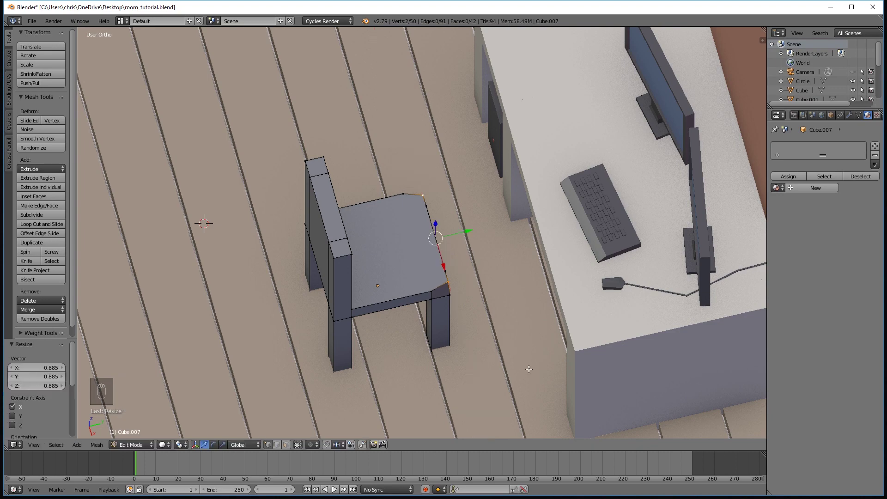
left_click_drag(493, 374, 510, 322)
left_click_drag(505, 328, 503, 346)
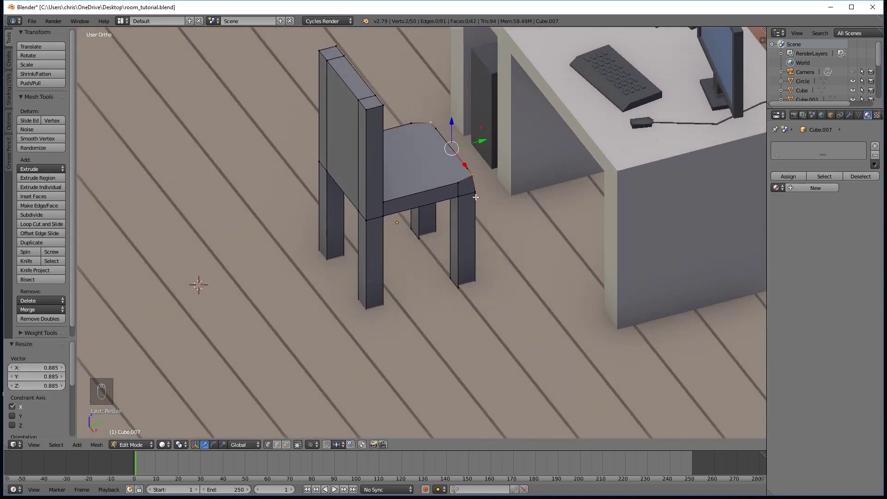
key("a")
left_click_drag(476, 210, 523, 257)
middle_click(534, 256)
middle_click(578, 247)
left_click_drag(592, 251, 573, 263)
right_click(458, 207)
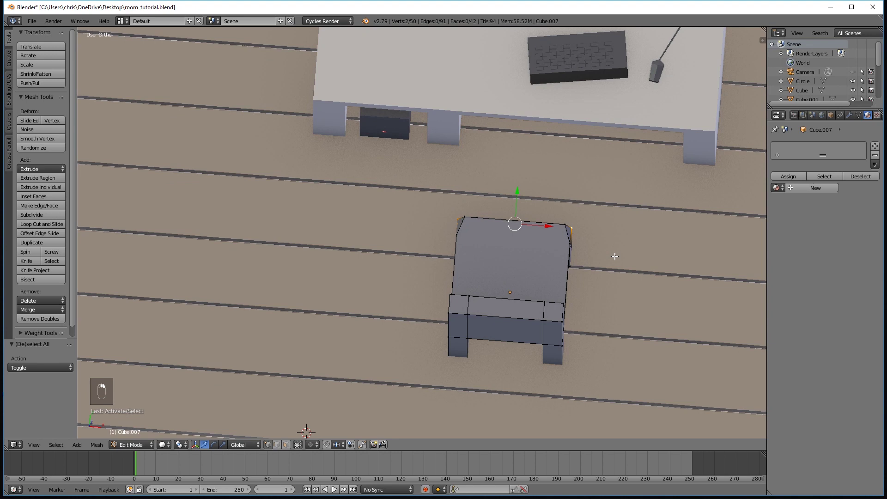
key("ctrl+z")
key("ctrl+z")
key("ctrl+z")
key("ctrl+z")
Scale the seat's front corner vertices along X to taper the seat front inward
left_click_drag(492, 293, 562, 292)
middle_click(573, 291)
left_click_drag(561, 184, 456, 165)
key("s")
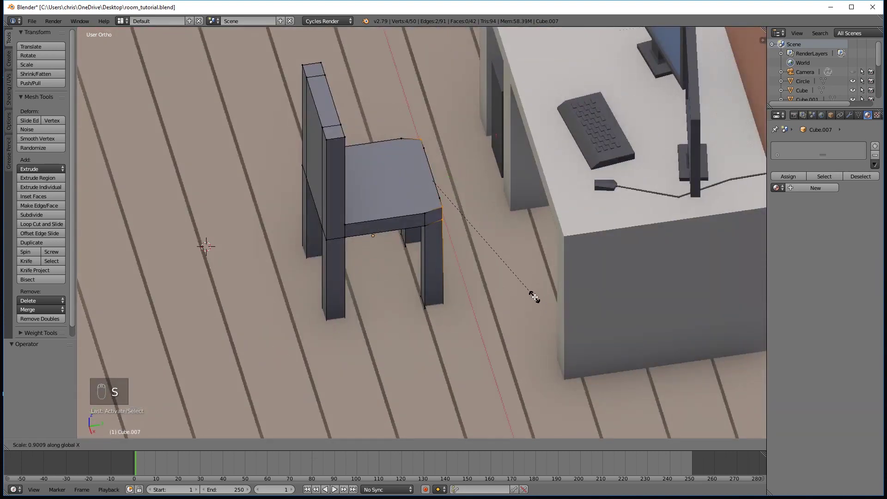
key("Tab")
left_click_drag(527, 294, 505, 287)
left_click_drag(502, 273, 497, 259)
middle_click(526, 271)
middle_click(542, 277)
middle_click(568, 296)
key("Tab")
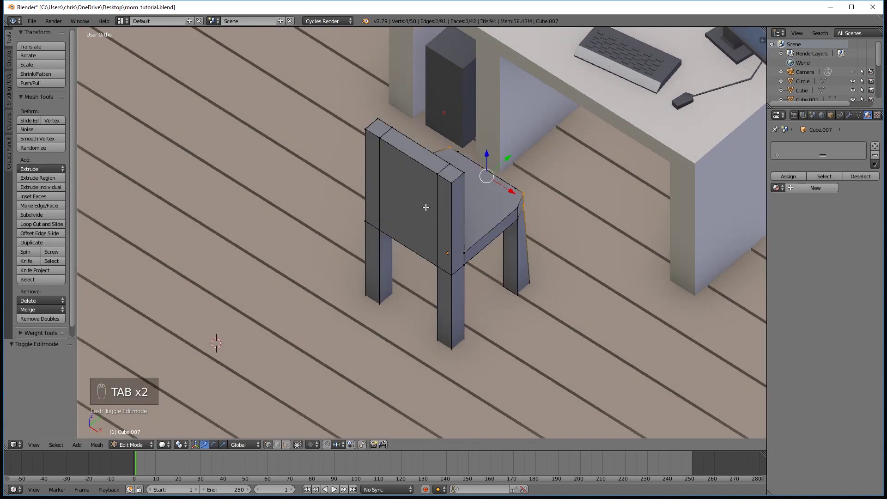
Add a loop cut with Ctrl+R partway up the chair backrest
key("a")
key("ctrl+r")
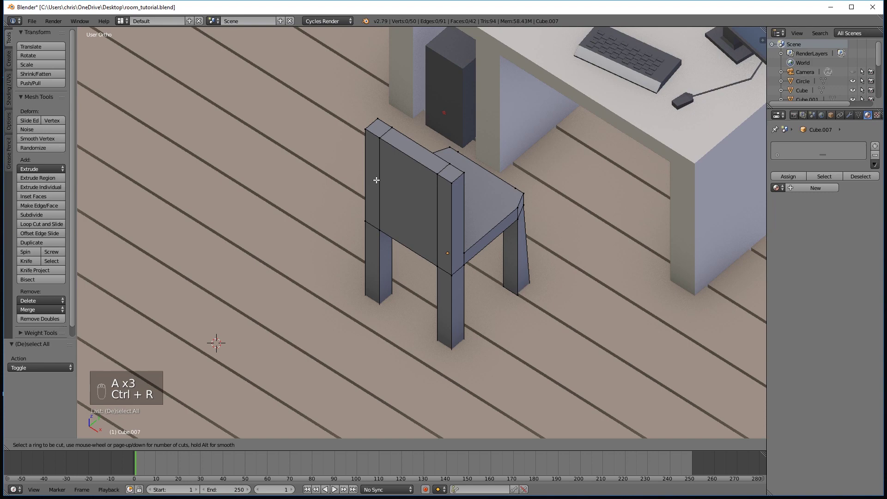
left_click_drag(428, 233, 475, 211)
key("ctrl+r")
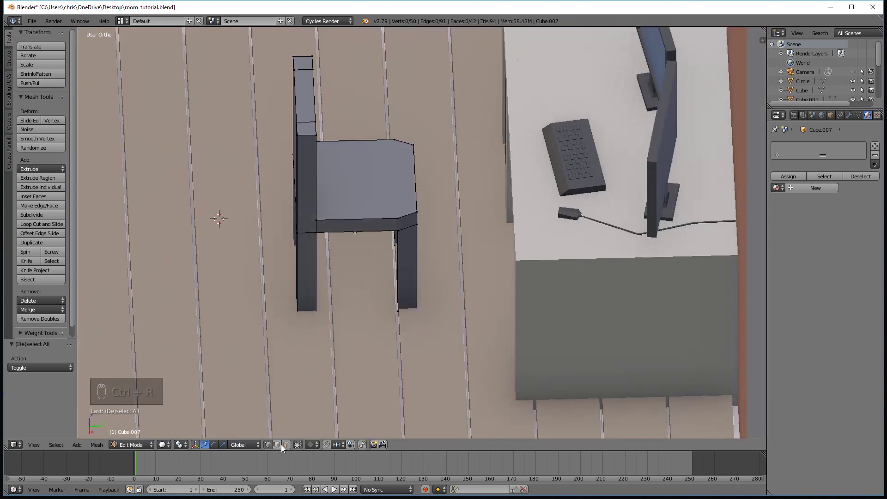
Select the vertices of the backrest above the new cut
right_click(304, 64)
left_click_drag(330, 143, 425, 116)
left_click_drag(425, 115, 507, 180)
key("e")
left_click_drag(443, 226, 383, 171)
right_click(383, 171)
left_click_drag(385, 173, 389, 190)
left_click_drag(389, 190, 362, 135)
right_click(363, 134)
left_click_drag(362, 134, 367, 133)
Move the upper backrest backward so it leans, then return to Object Mode
key("a")
left_click_drag(372, 136, 382, 35)
left_click_drag(378, 33, 389, 85)
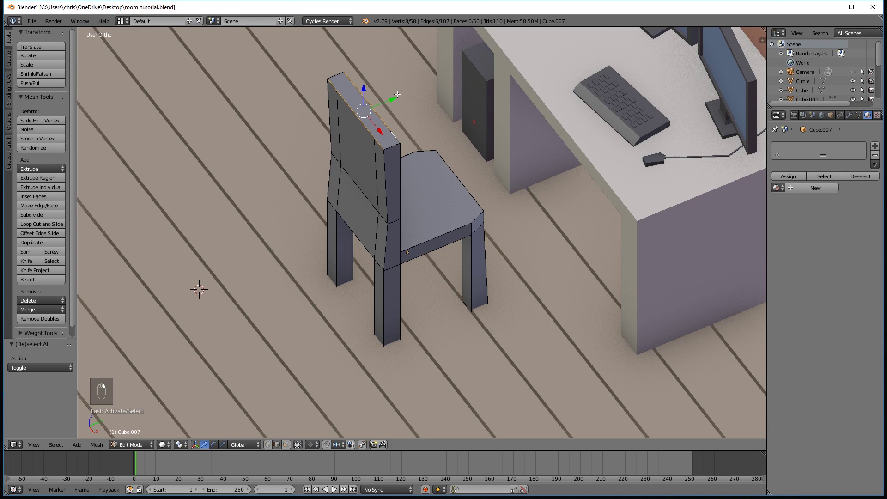
left_click_drag(393, 98, 384, 102)
key("a")
key("Tab")
middle_click(390, 177)
middle_click(464, 236)
left_click_drag(444, 227, 485, 222)
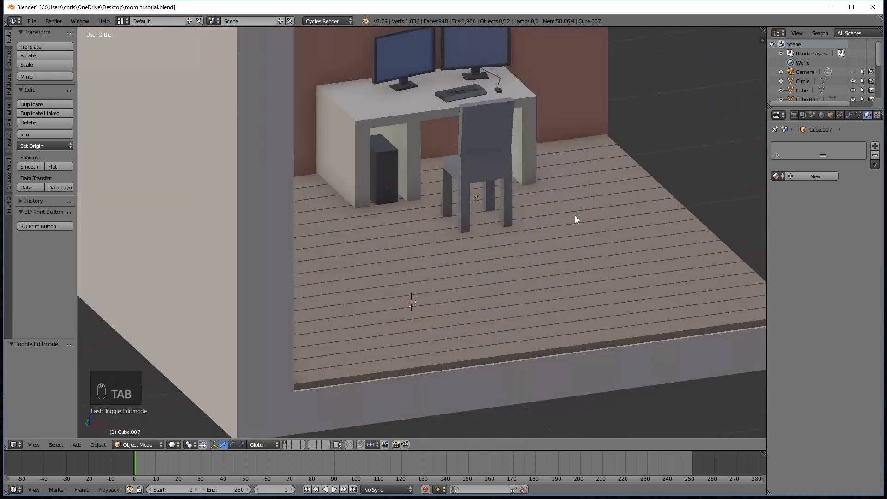
Re-enter Edit Mode on the chair and select its four legs
key("a")
key("Tab")
key("Tab")
left_click_drag(351, 232, 421, 247)
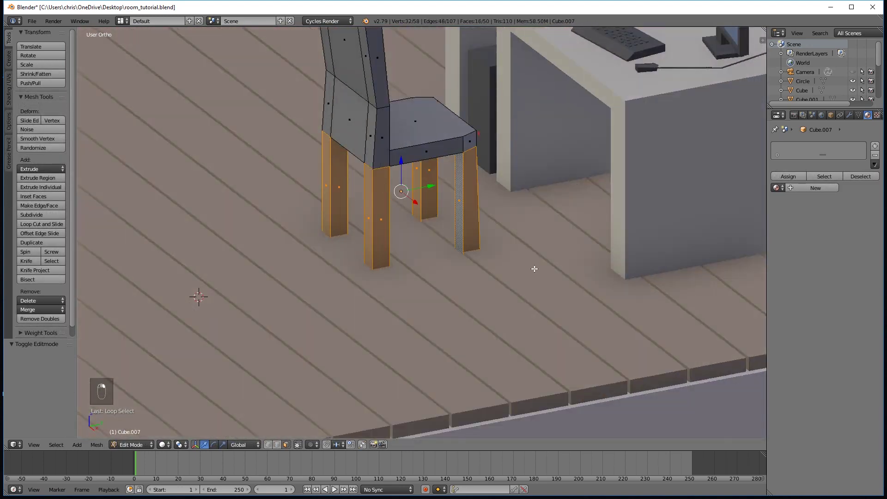
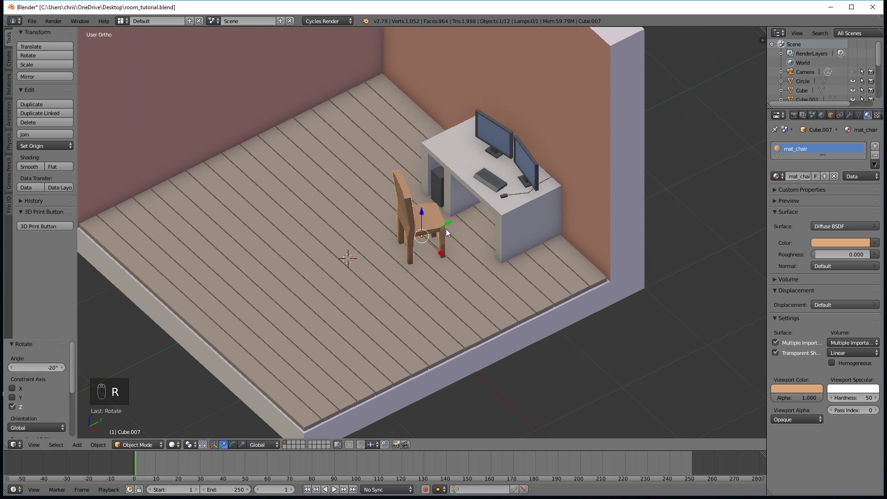
Rotate the chair slightly about Z toward the desk and deselect it
left_click_drag(450, 226, 483, 243)
key("a")
left_click_drag(482, 243, 549, 225)
left_click_drag(544, 228, 524, 240)
left_click_drag(462, 195, 519, 234)
key("r")
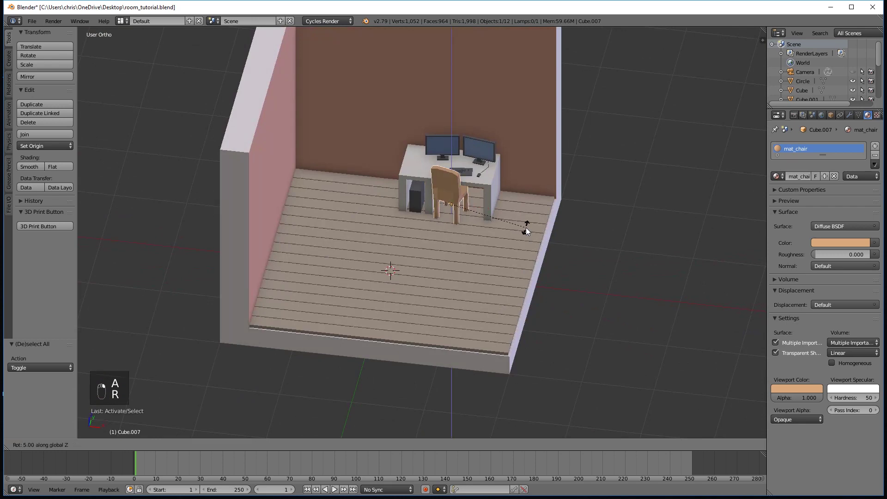
left_click(460, 189)
key("a")
Add a new cube to the room floor via Shift+A > Mesh > Cube
left_click_drag(448, 232, 400, 245)
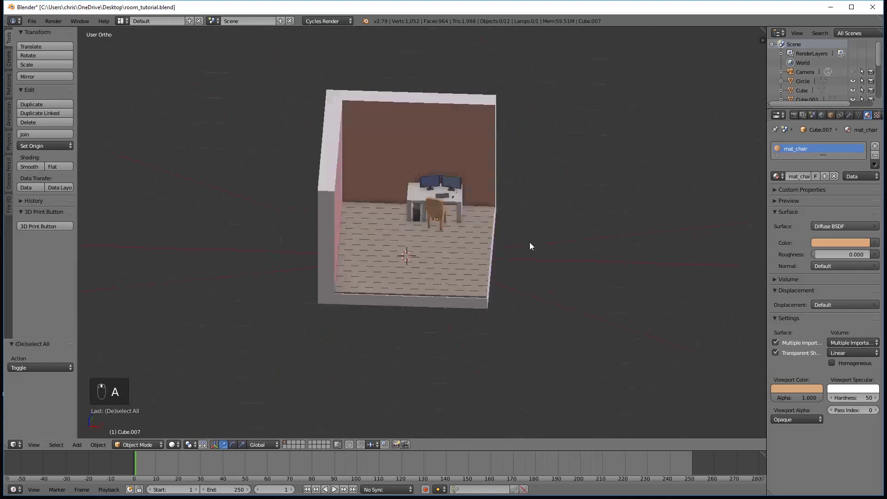
left_click_drag(524, 241, 478, 236)
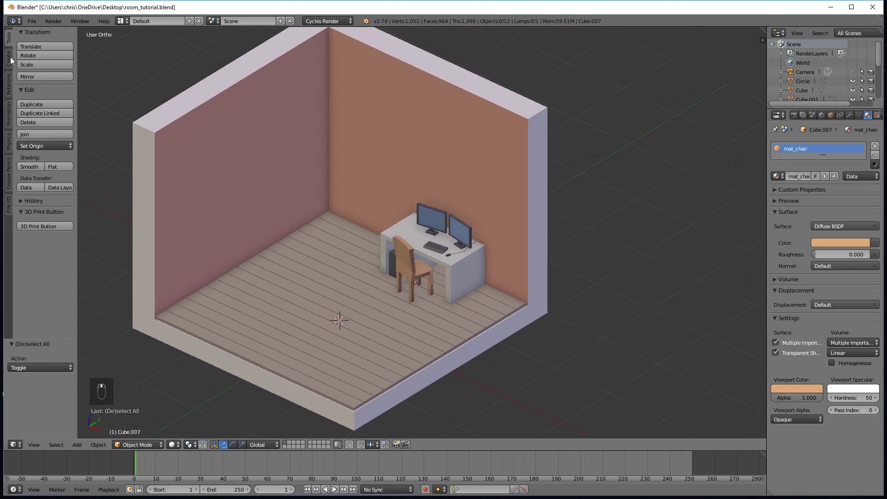
left_click_drag(7, 68, 405, 291)
Scale the cube along Z and Y into a thin, narrow shelf slab
key("s")
key("s")
left_click_drag(366, 266, 377, 260)
key("s")
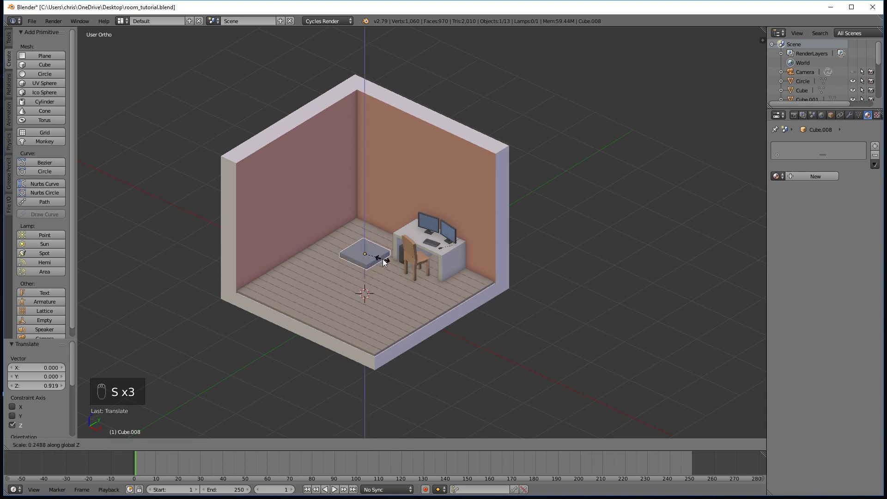
key("s")
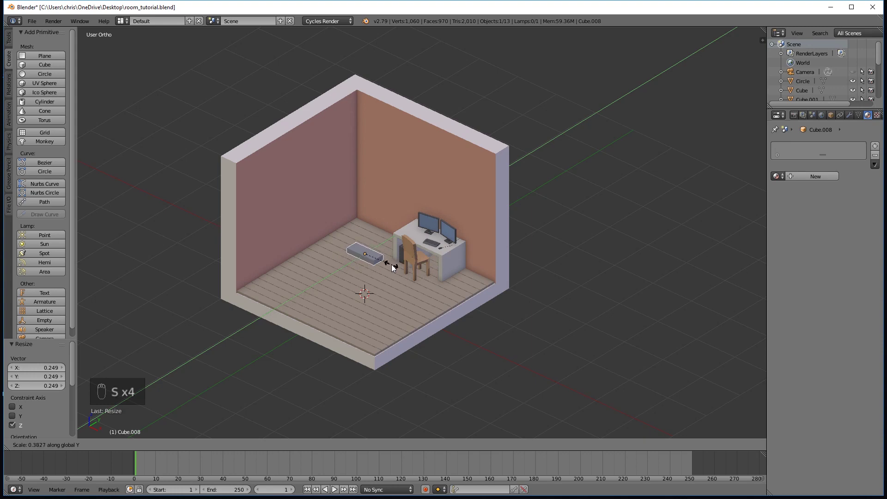
scroll("up", 3)
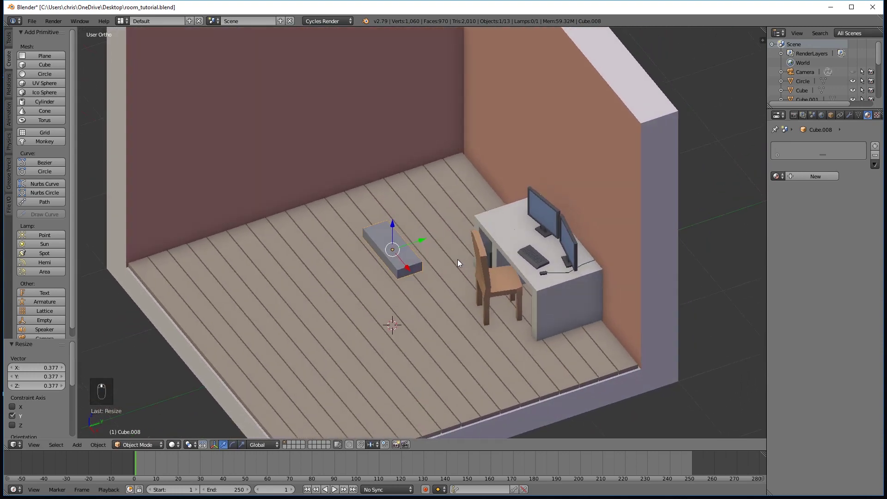
Move the slab up onto the back wall as a shelf with the mat_table material
left_click_drag(426, 236, 514, 192)
left_click_drag(513, 192, 532, 260)
left_click_drag(547, 234, 515, 232)
left_click(515, 232)
key("s")
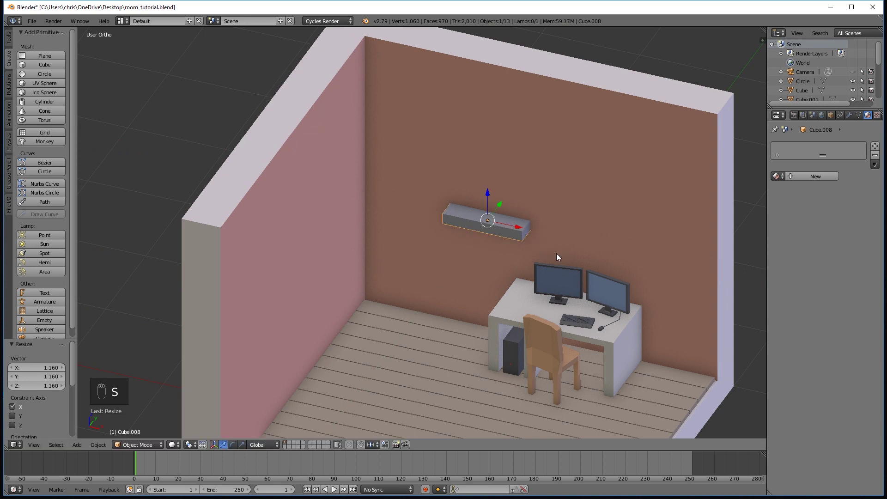
left_click_drag(516, 229, 543, 267)
Duplicate the shelf with Shift+D and place the copy higher and toward the left wall
key("shift+d")
left_click_drag(486, 195, 495, 153)
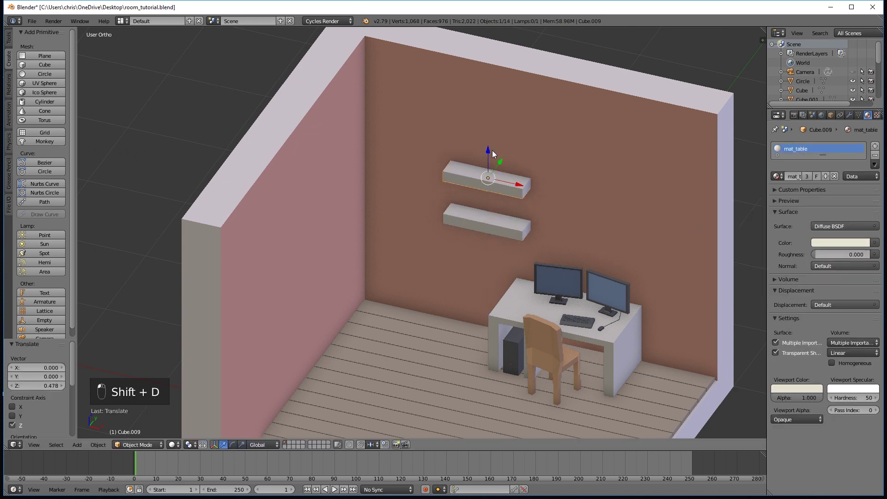
left_click(441, 178)
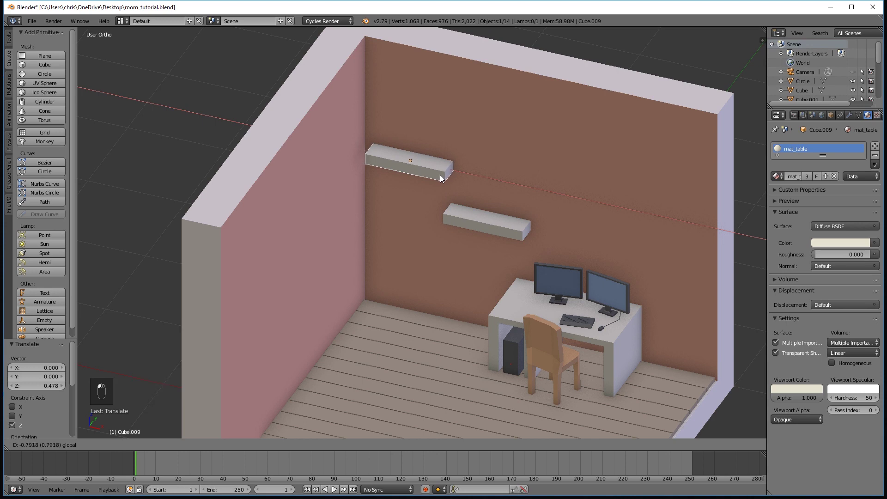
left_click_drag(413, 150, 413, 137)
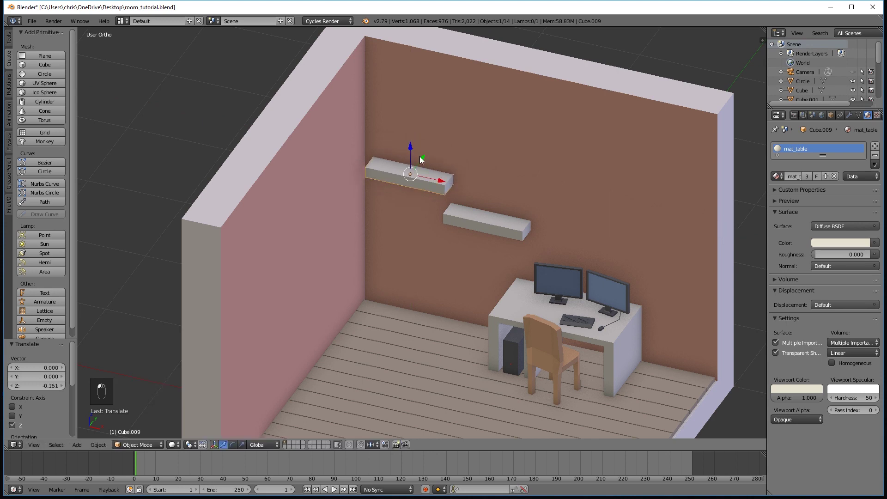
Add a cube and scale its Z to 0.3 for a low bed-base slab
key("a")
left_click_drag(521, 323, 446, 281)
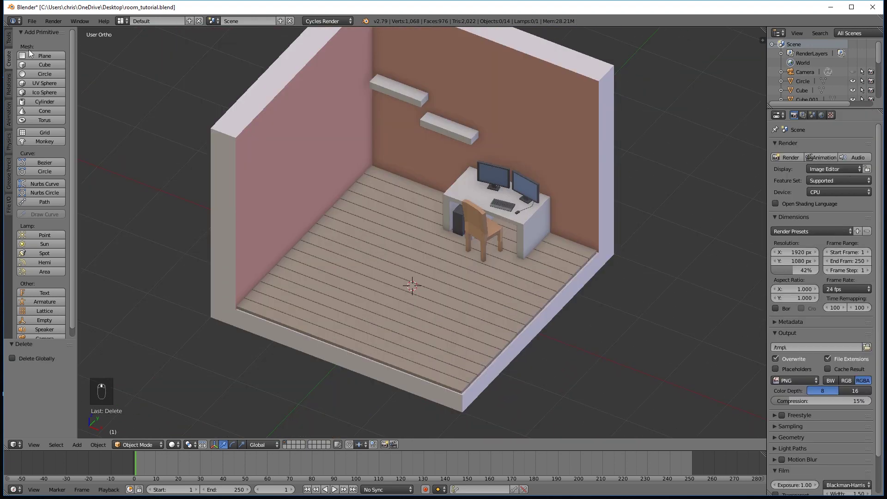
middle_click(46, 65)
key("s")
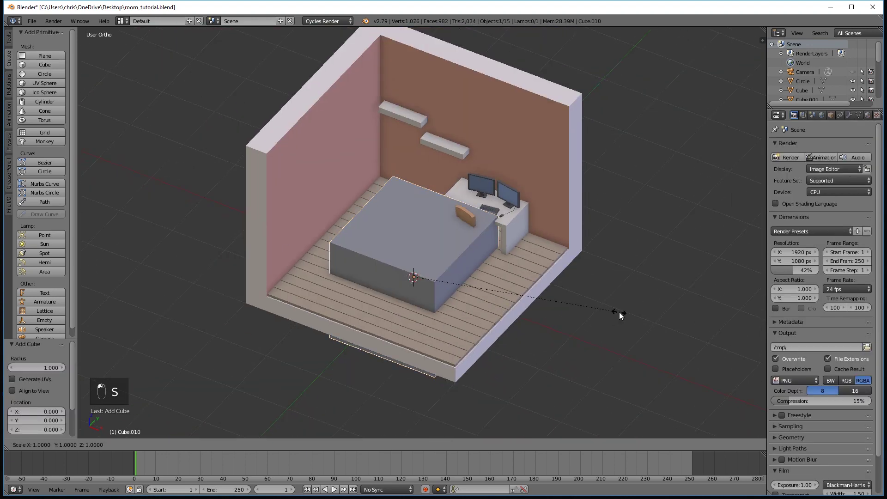
left_click(624, 315)
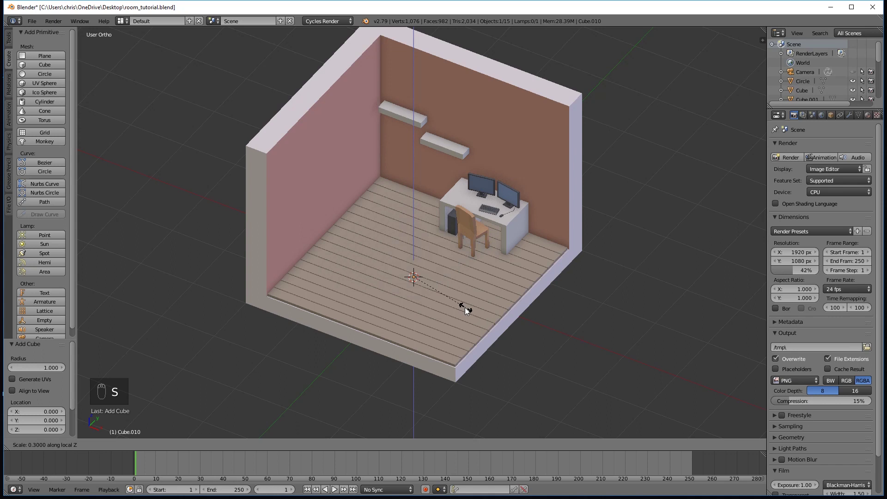
left_click_drag(418, 251, 496, 281)
key("s")
key("s")
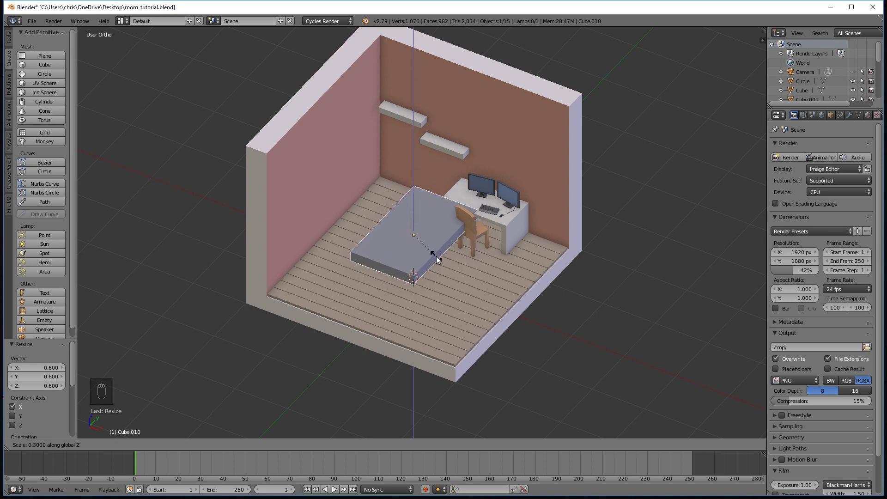
left_click_drag(461, 285, 444, 249)
Resize the slab to bed proportions and move it into the corner beside the desk
left_click_drag(444, 248, 401, 347)
left_click_drag(401, 348, 465, 285)
left_click_drag(466, 285, 461, 282)
middle_click(486, 249)
left_click_drag(501, 228, 498, 248)
left_click(498, 248)
left_click_drag(497, 249, 509, 291)
left_click_drag(508, 291, 569, 295)
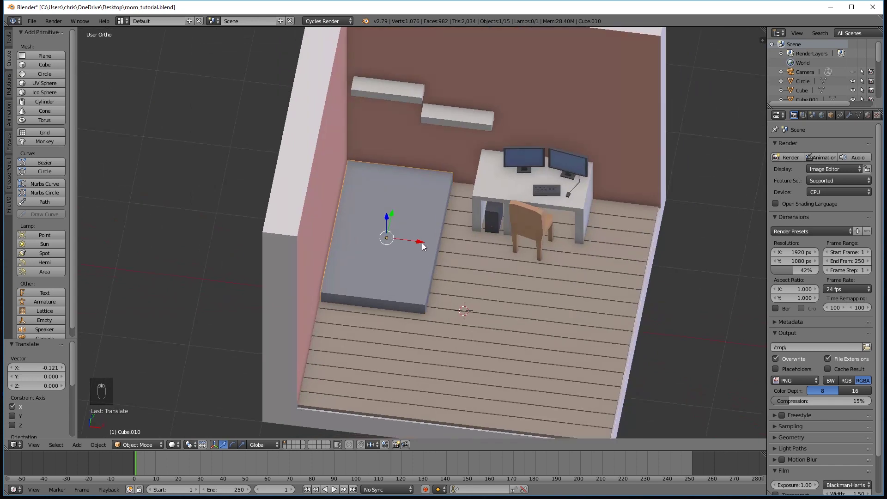
left_click(422, 245)
Assign the mat_black material to the bed base
left_click_drag(440, 277, 446, 300)
left_click_drag(447, 300, 448, 315)
left_click_drag(448, 315, 437, 284)
left_click_drag(453, 345, 472, 313)
left_click_drag(432, 252, 868, 118)
left_click_drag(867, 119, 445, 270)
middle_click(445, 270)
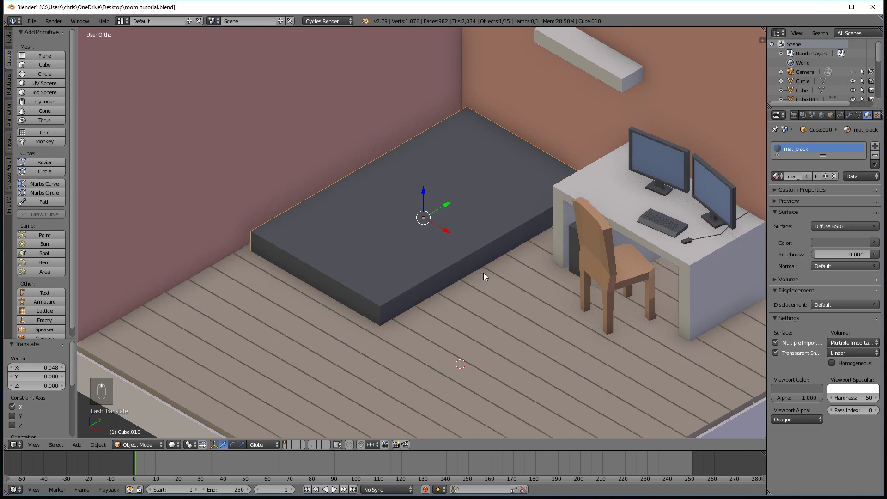
Zoom in on the bed base, enter Edit Mode and select its top face
middle_click(487, 303)
left_click_drag(504, 299, 503, 304)
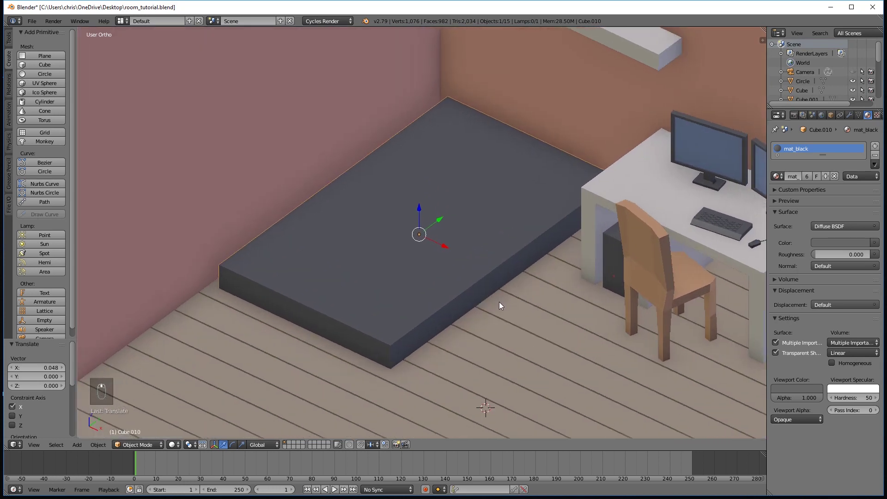
middle_click(498, 298)
left_click_drag(776, 177, 480, 290)
middle_click(481, 290)
left_click_drag(486, 261, 492, 272)
left_click_drag(486, 275, 493, 225)
left_click_drag(500, 221, 520, 231)
key("Tab")
right_click(287, 447)
Inset the top face to form a border and extrude it upward as a raised top
key("e")
key("s")
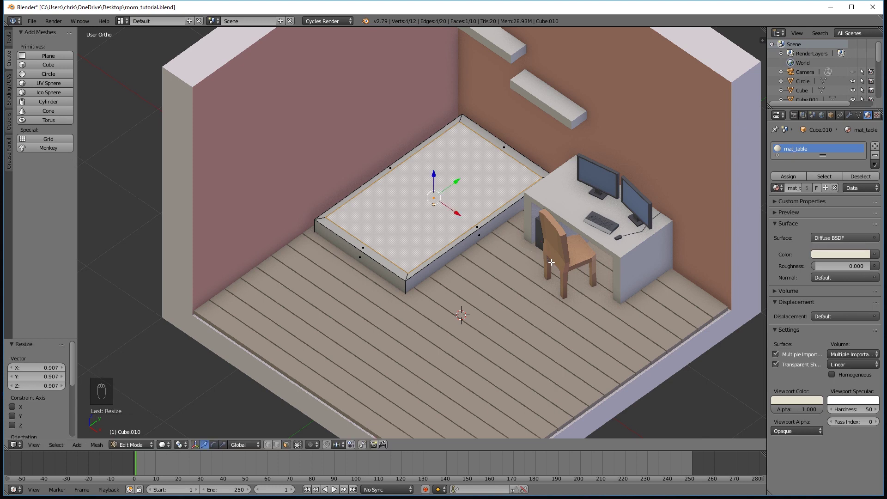
left_click_drag(538, 256, 469, 320)
left_click_drag(469, 320, 469, 321)
left_click_drag(469, 321, 470, 321)
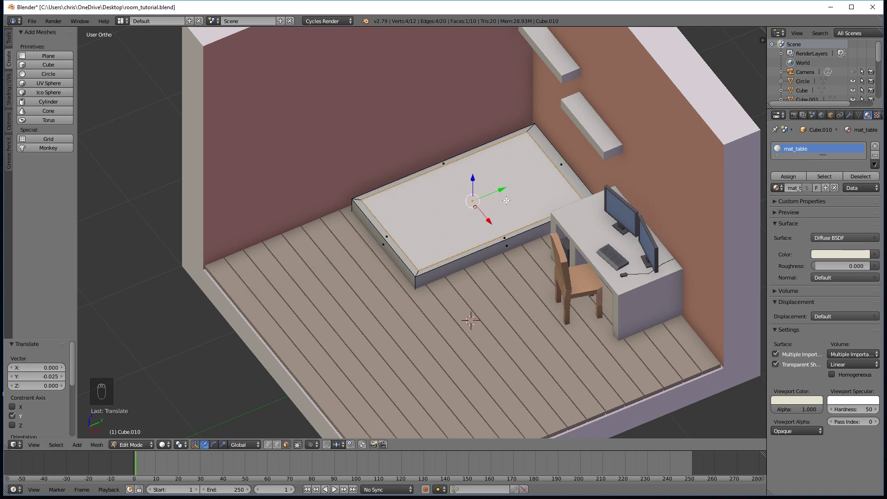
key("e")
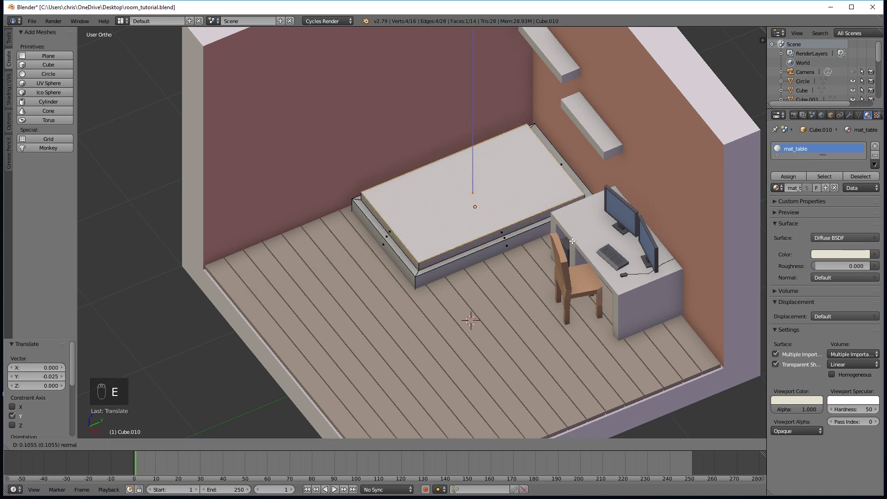
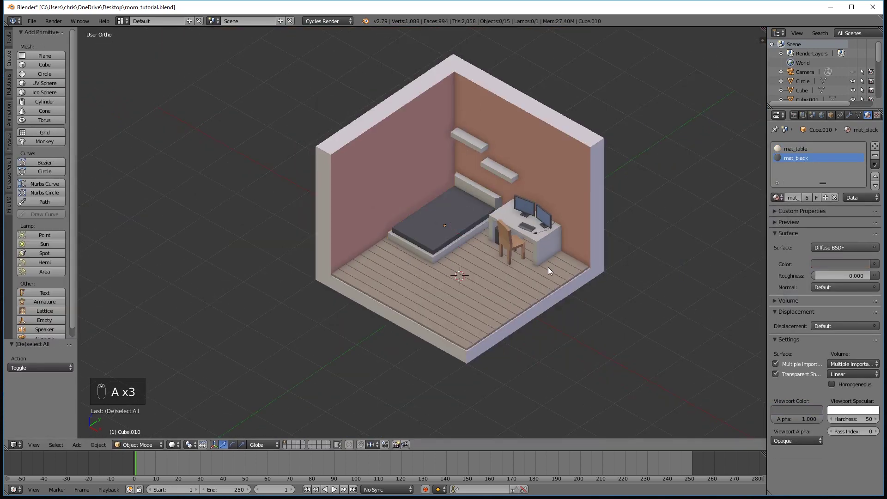
Scale the extruded block along Z, X and Y into a mattress fitted over the frame
left_click_drag(532, 335, 530, 307)
key("Tab")
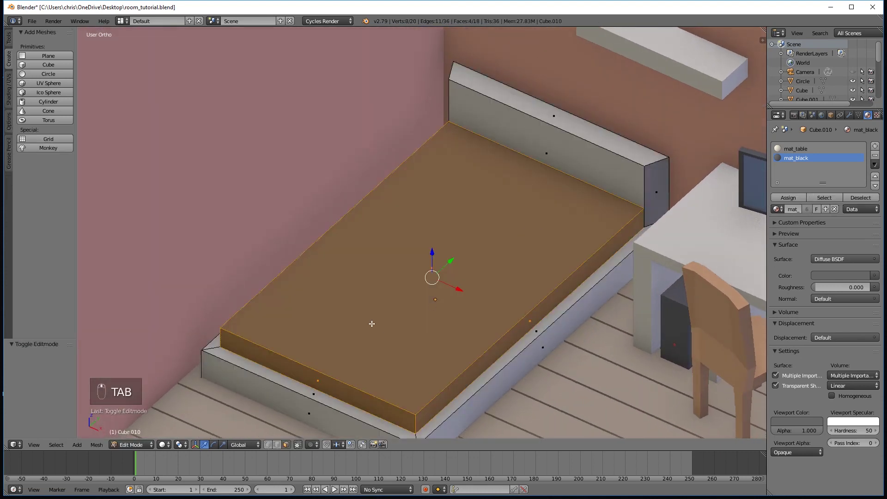
key("a")
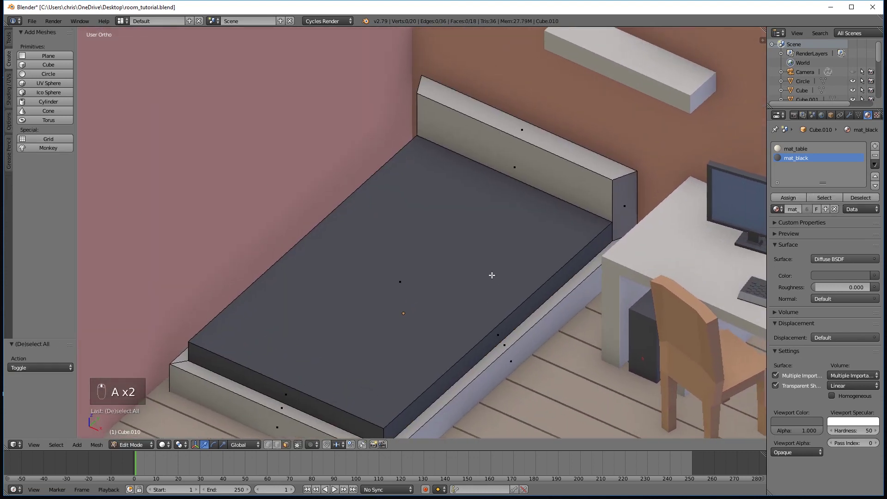
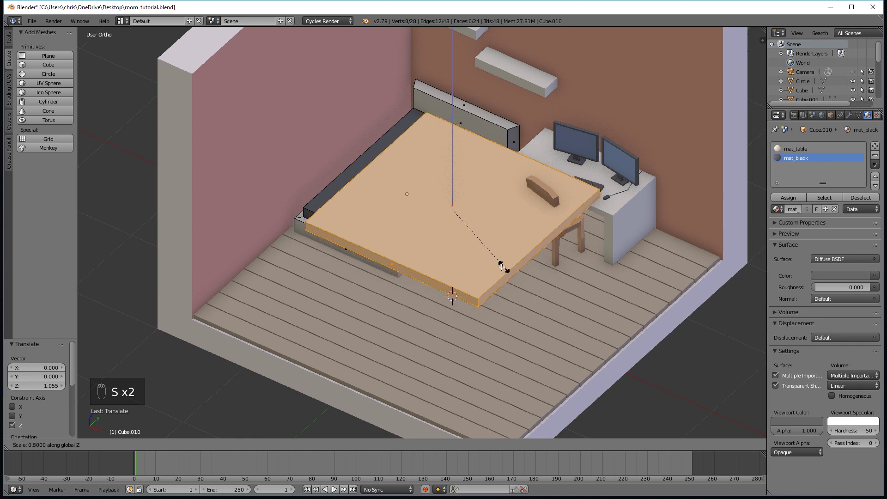
key("s")
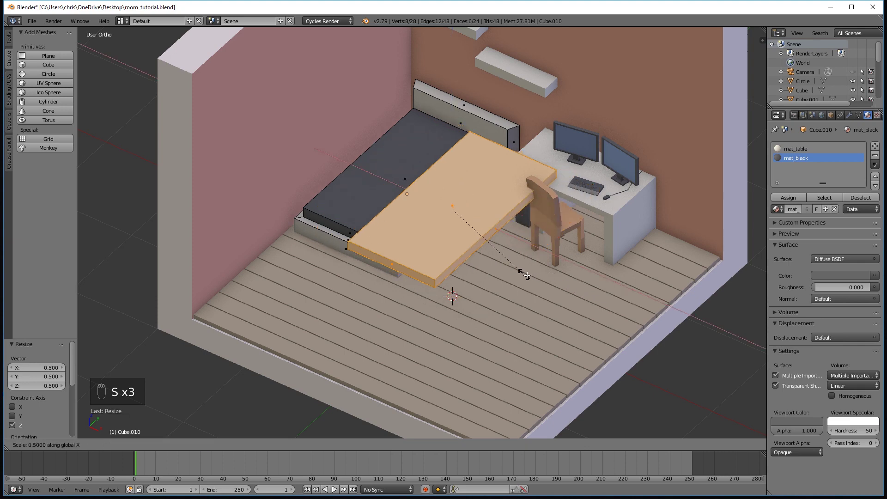
key("s")
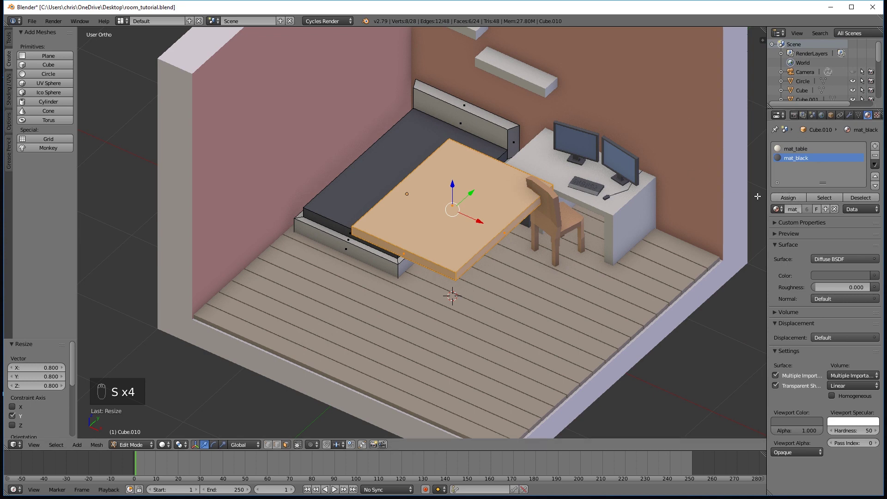
left_click_drag(808, 152, 495, 260)
key("s")
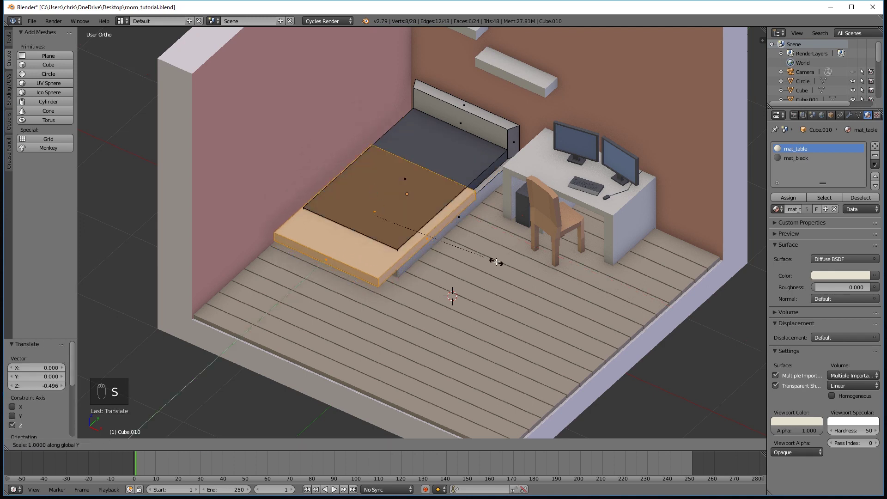
left_click_drag(391, 198, 500, 230)
Shrink the mattress slightly to sit inside the frame and give it mat_table
key("s")
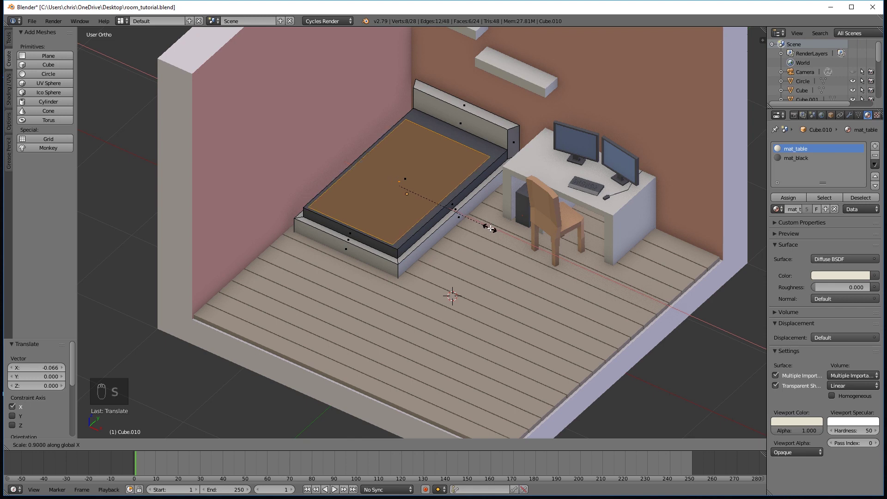
key("s")
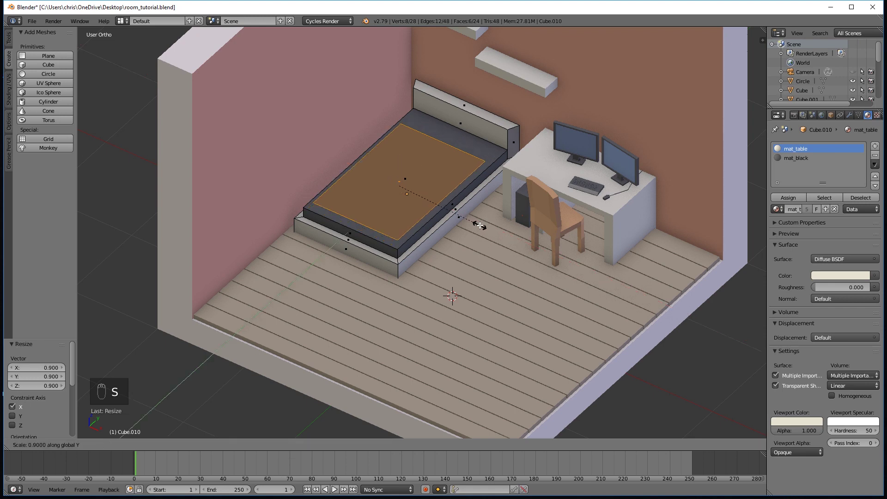
left_click(413, 170)
left_click_drag(408, 176, 416, 203)
left_click(417, 203)
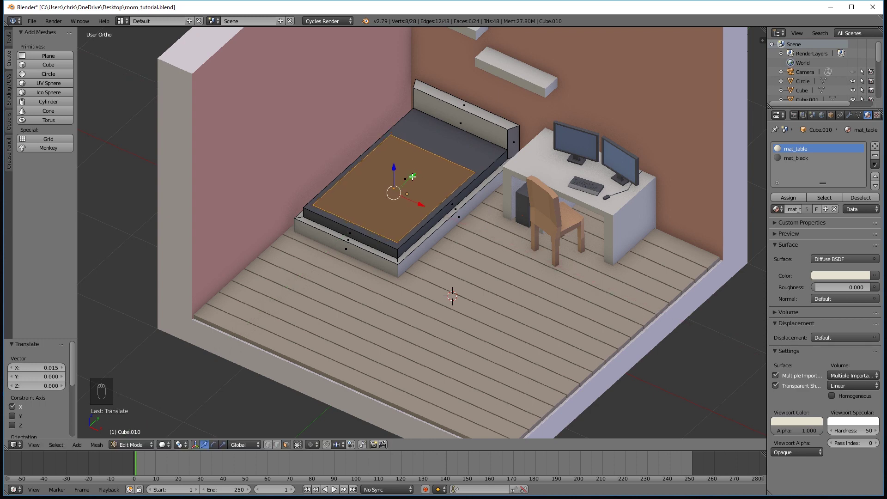
left_click(391, 166)
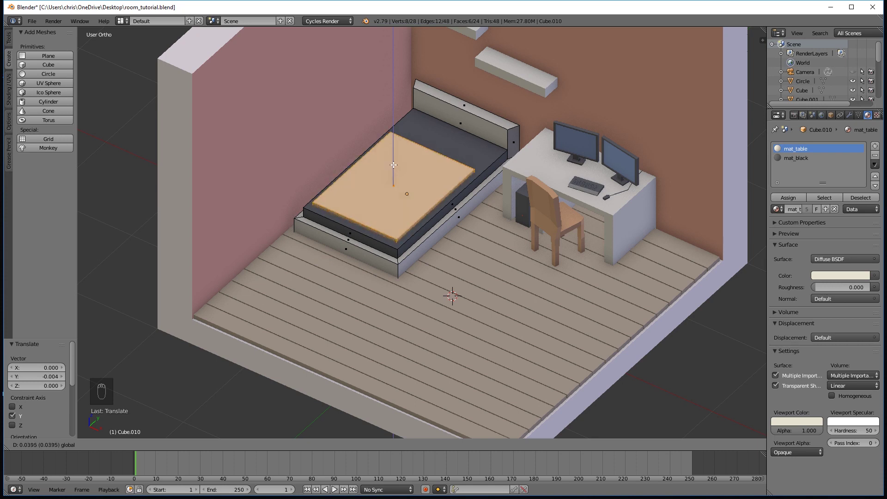
Leave Edit Mode and slide the mattress along the bed toward the headboard
key("a")
key("Tab")
left_click_drag(451, 238, 484, 282)
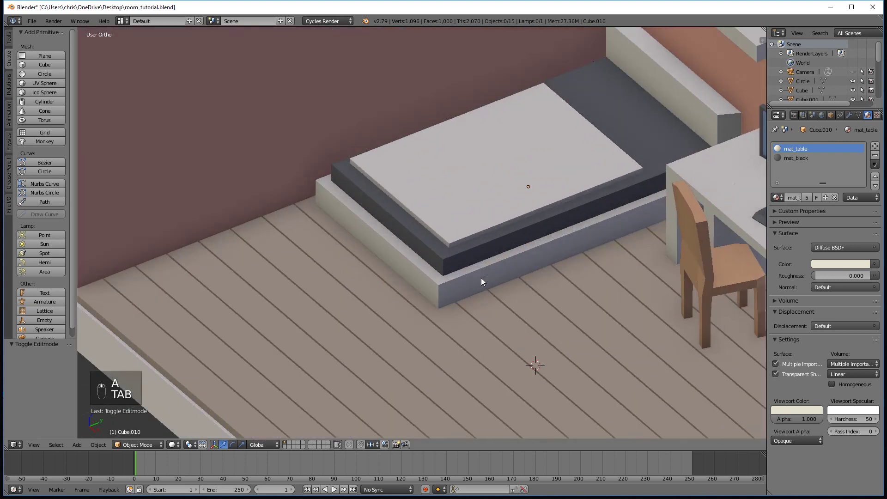
Add two crossing loop cuts across the mattress with Ctrl+R
key("Tab")
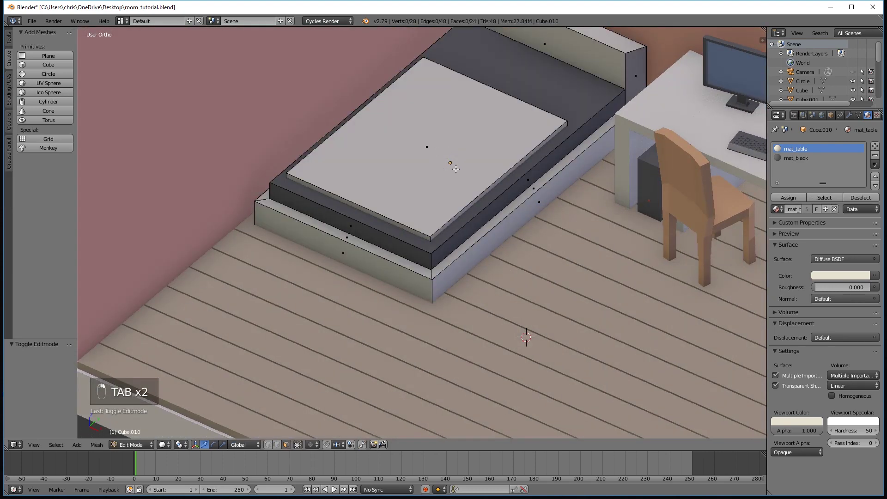
key("ctrl+r")
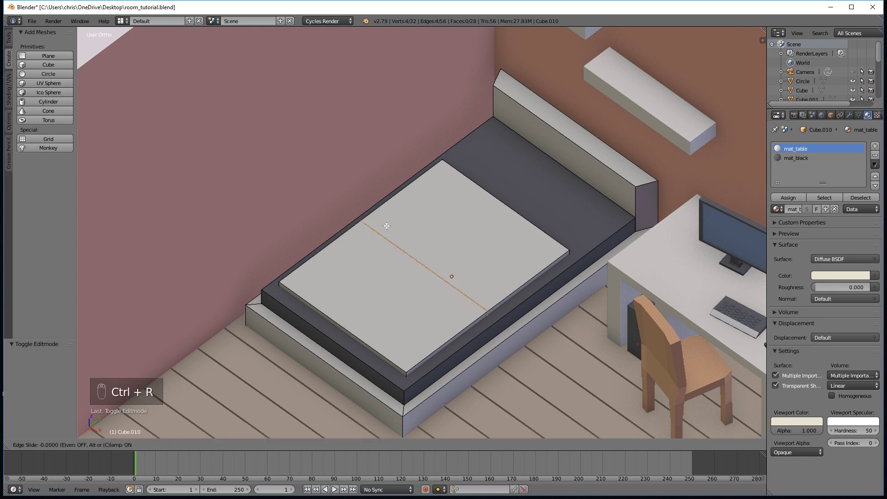
key("ctrl+r")
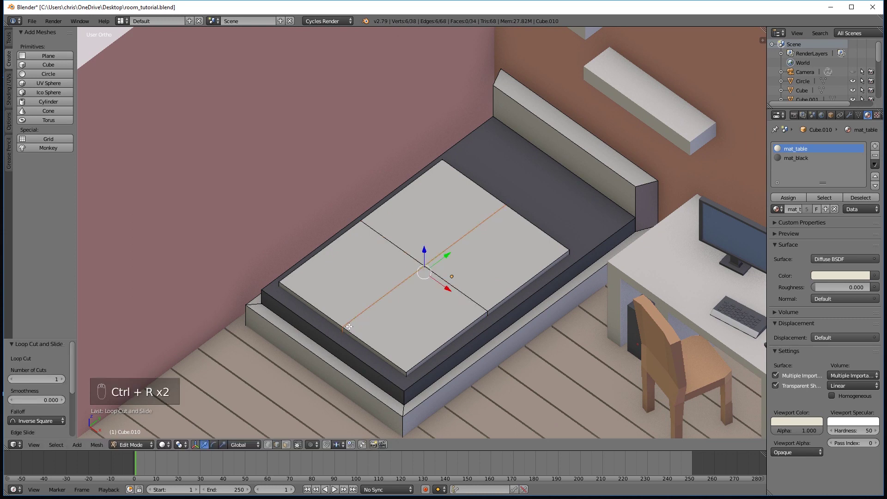
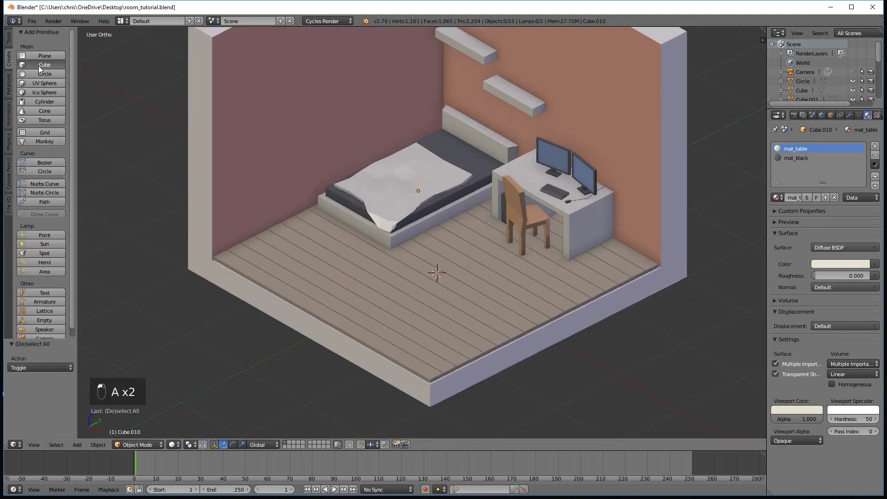
Add a cube and scale it into a small, low pillow block on the mattress
key("s")
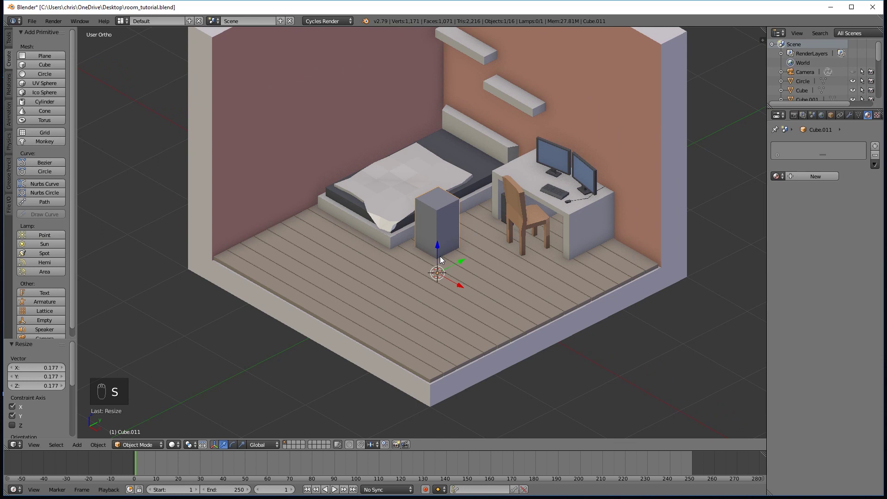
key("s")
left_click_drag(438, 246, 457, 208)
key("s")
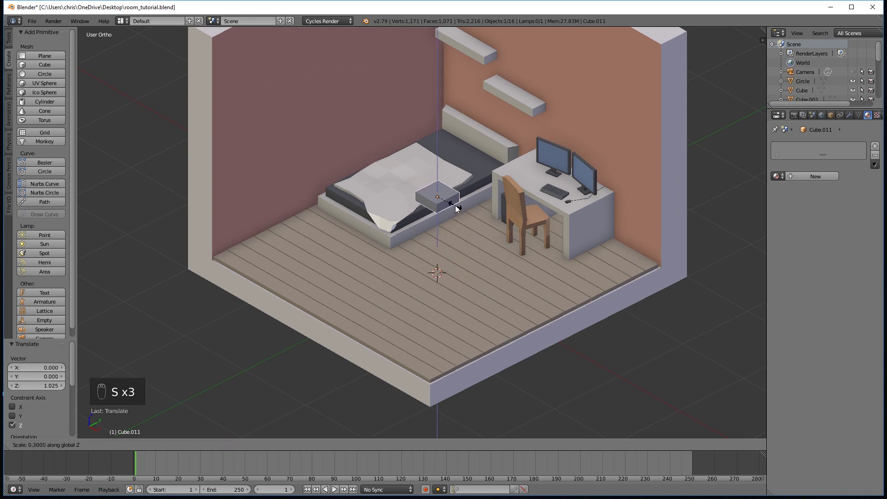
key("s")
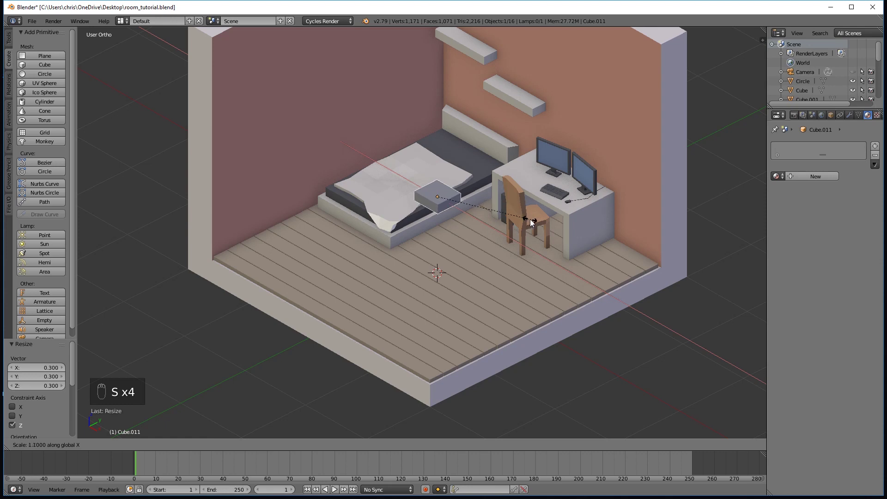
key("s")
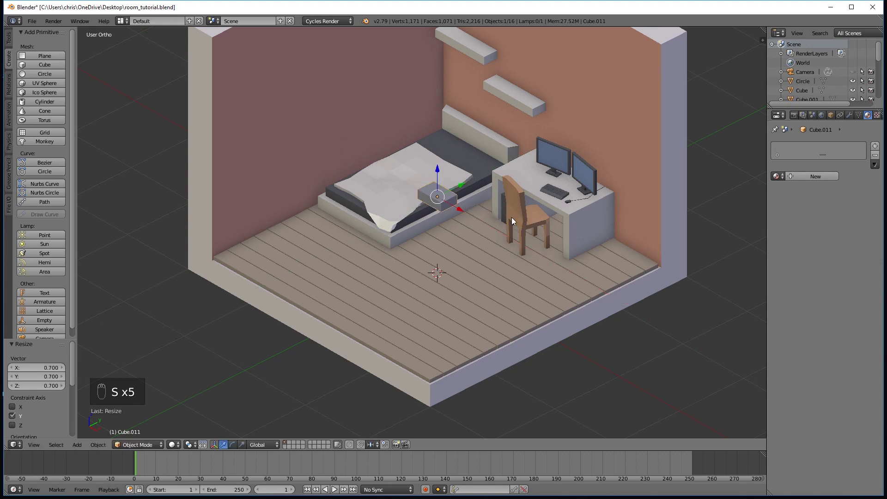
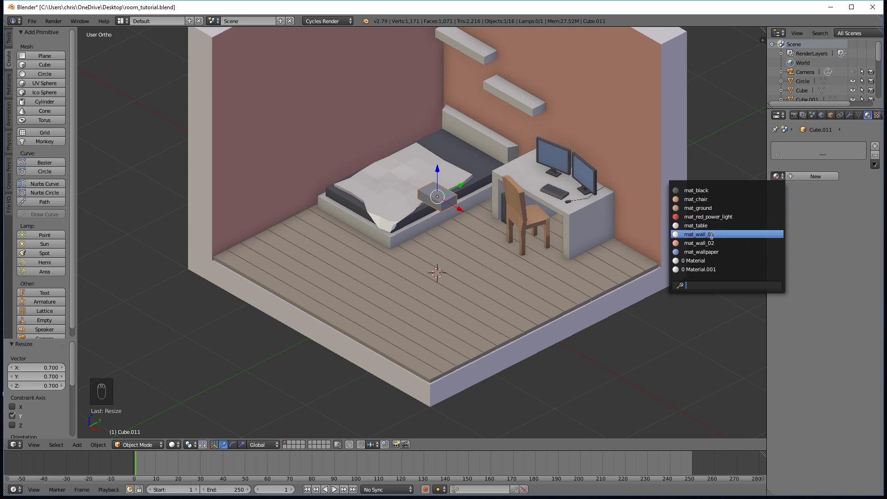
Rotate the pillow block slightly so it sits askew by the headboard
middle_click(429, 226)
left_click_drag(464, 188, 476, 112)
left_click_drag(478, 121, 487, 138)
key("r")
left_click_drag(484, 141, 469, 126)
left_click(468, 126)
middle_click(441, 310)
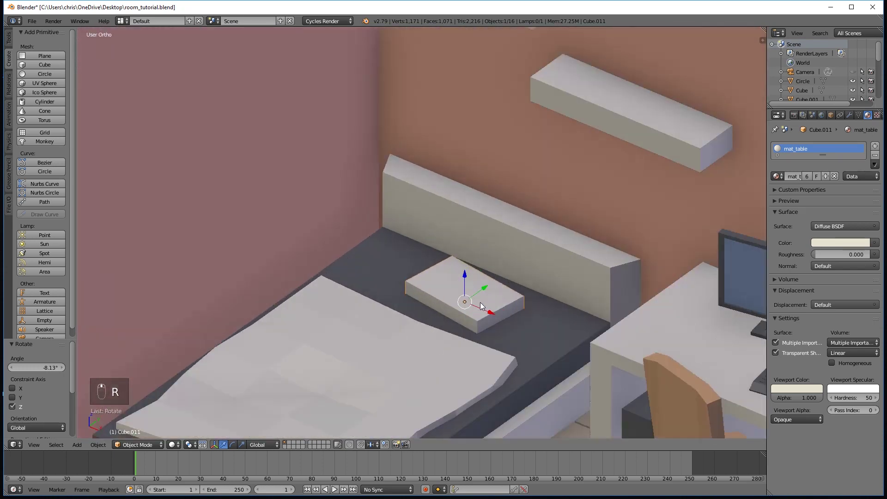
Add loop cuts across the pillow and spread them outward along its length
key("Tab")
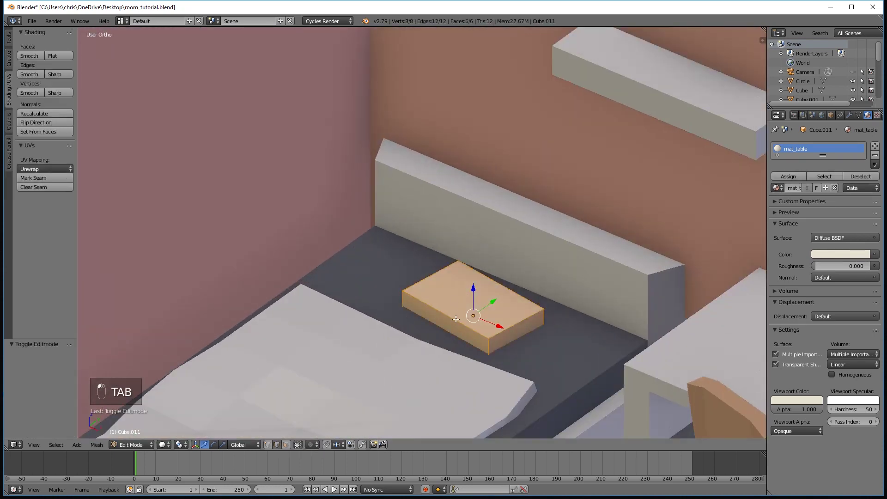
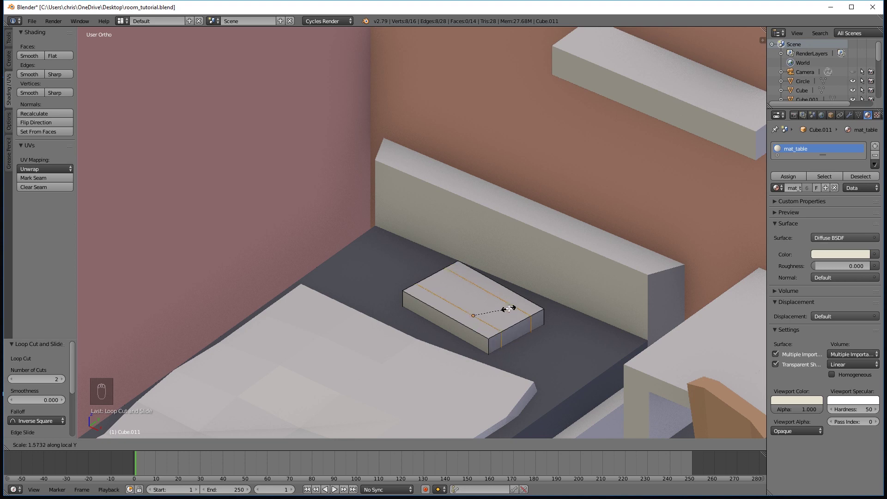
key("s")
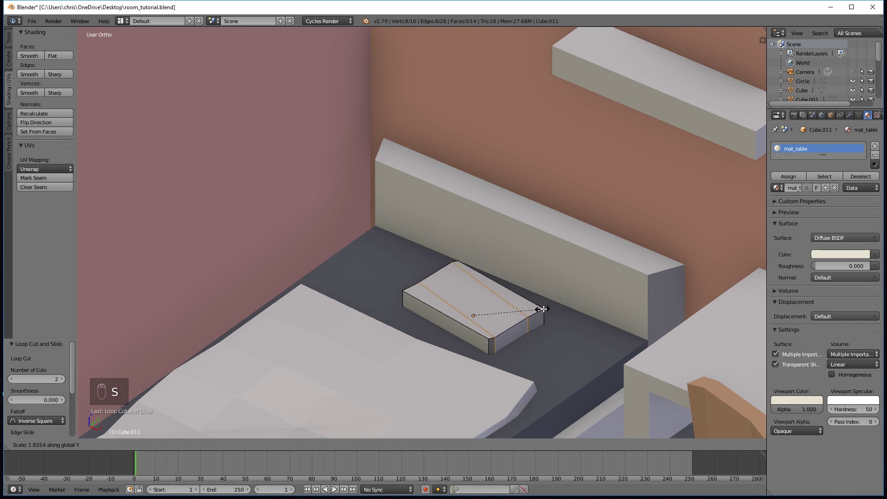
key("s")
Lower both end edges to taper the pillow, then return to Object Mode
key("a")
left_click(281, 447)
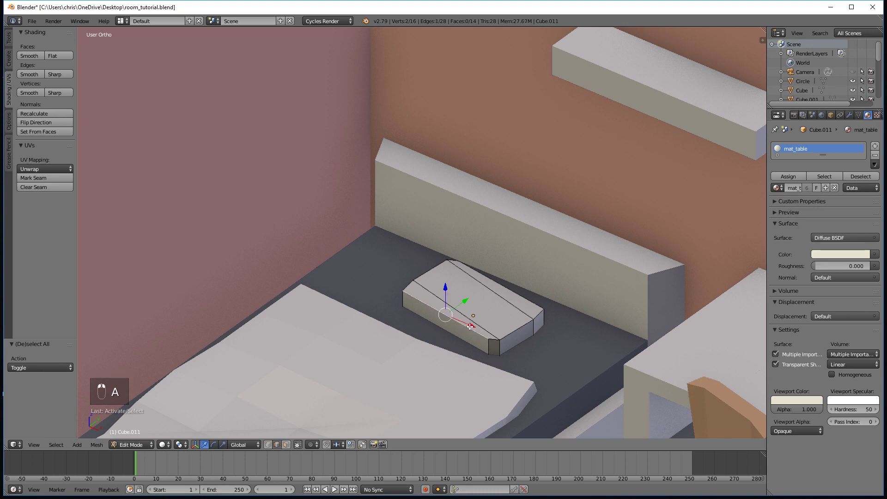
left_click(510, 316)
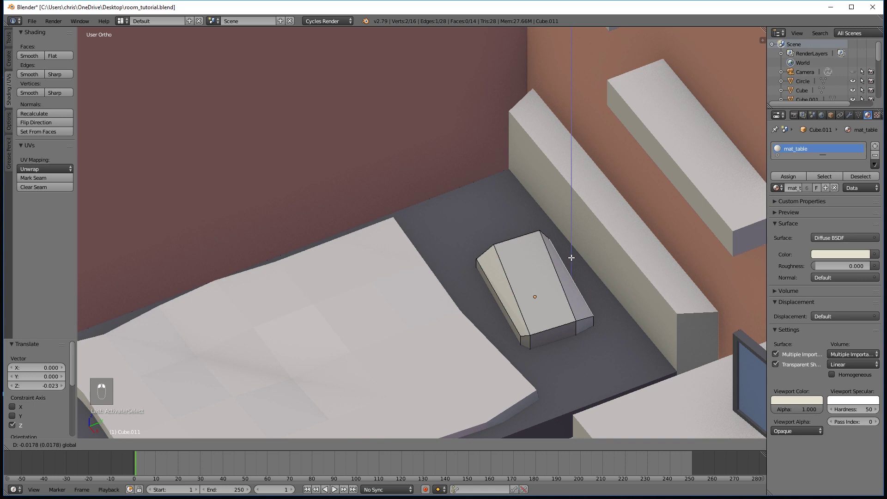
key("a")
key("Tab")
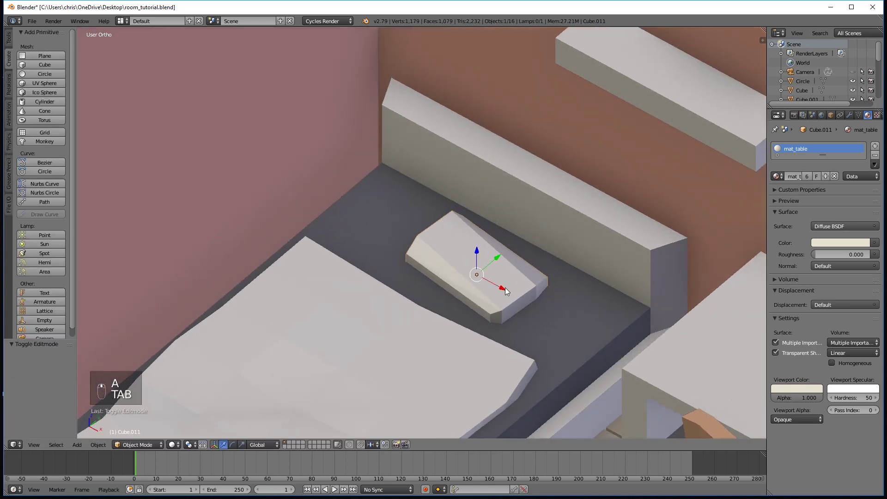
left_click_drag(501, 289, 490, 309)
key("a")
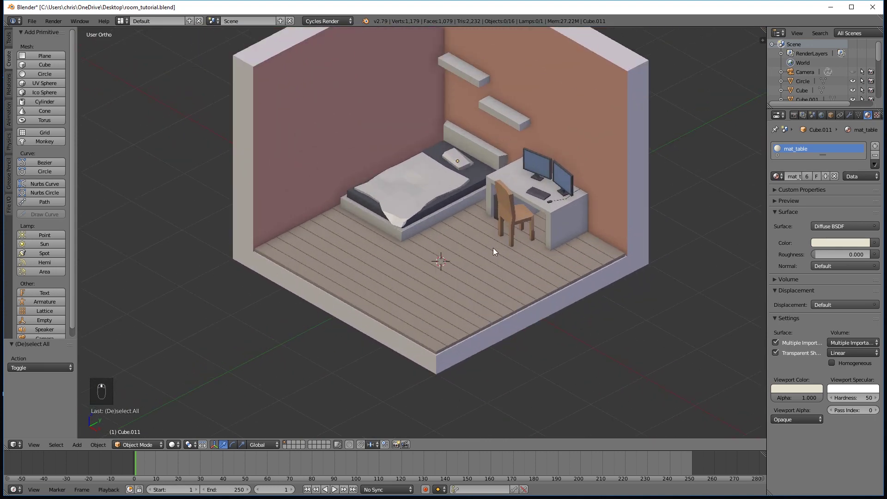
Add a circle and fill it into a solid disc for the lamp base
left_click(46, 74)
key("s")
key("Tab")
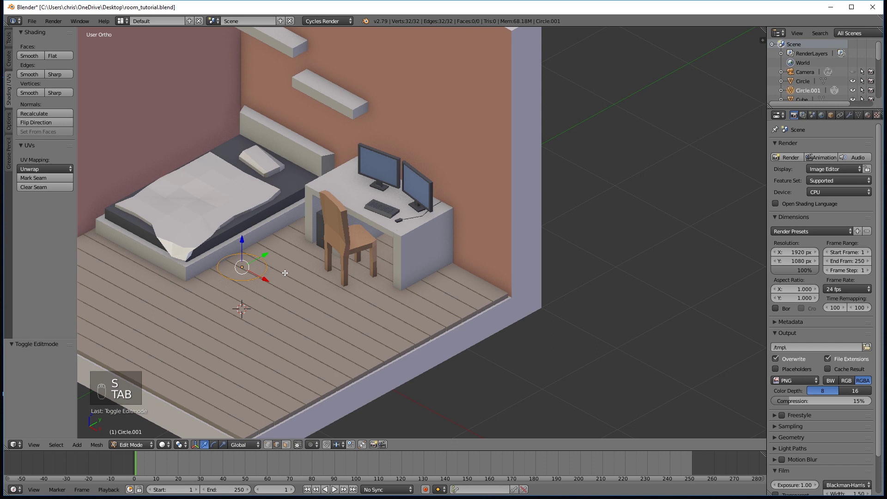
key("f")
key("e")
key("Tab")
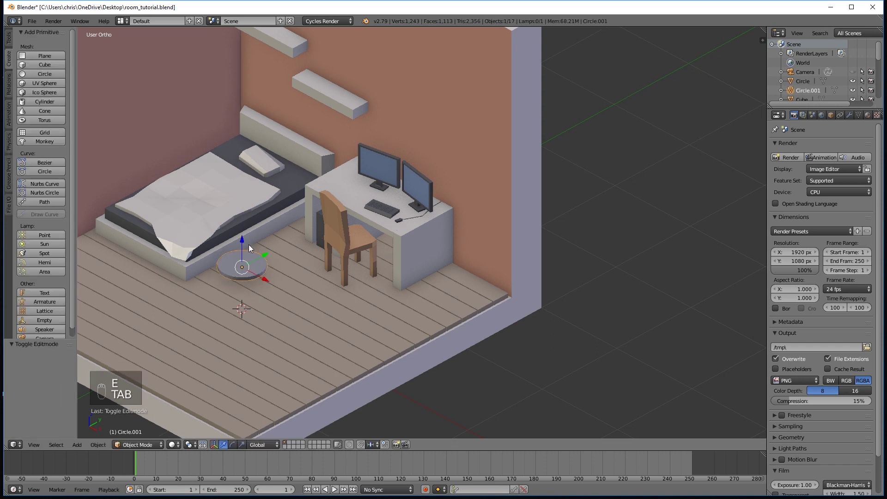
Shrink the disc to lamp-base size and place it on the floor beside the desk corner
left_click_drag(245, 243, 249, 254)
key("s")
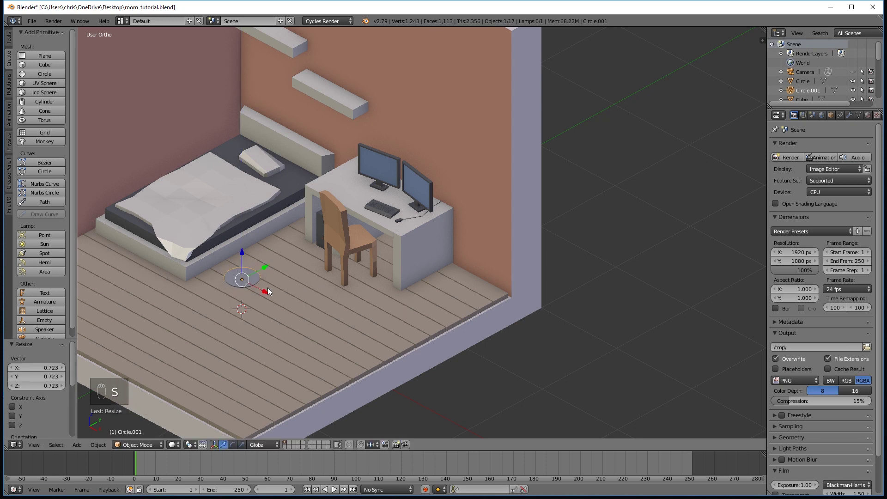
left_click_drag(269, 293, 514, 336)
key("Tab")
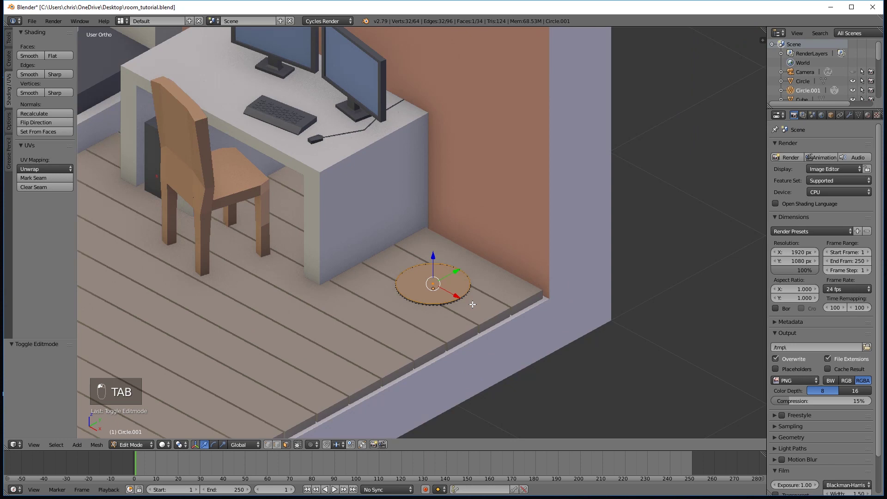
key("Tab")
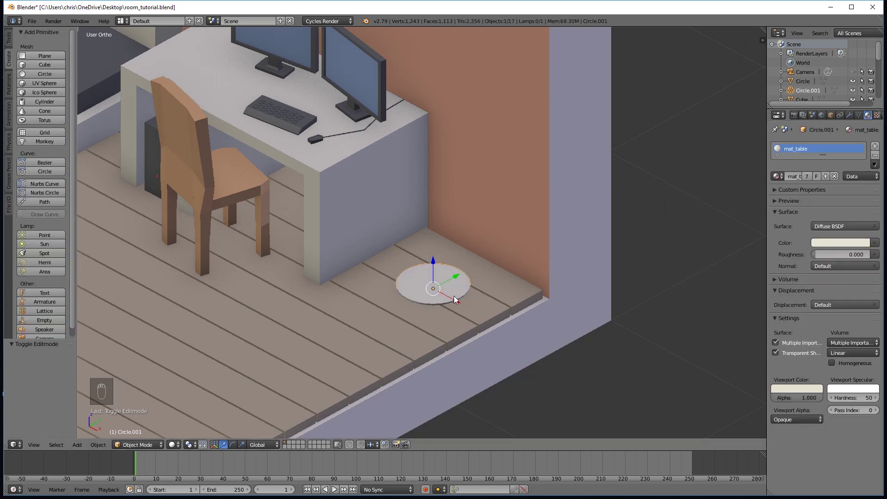
left_click_drag(409, 325, 461, 304)
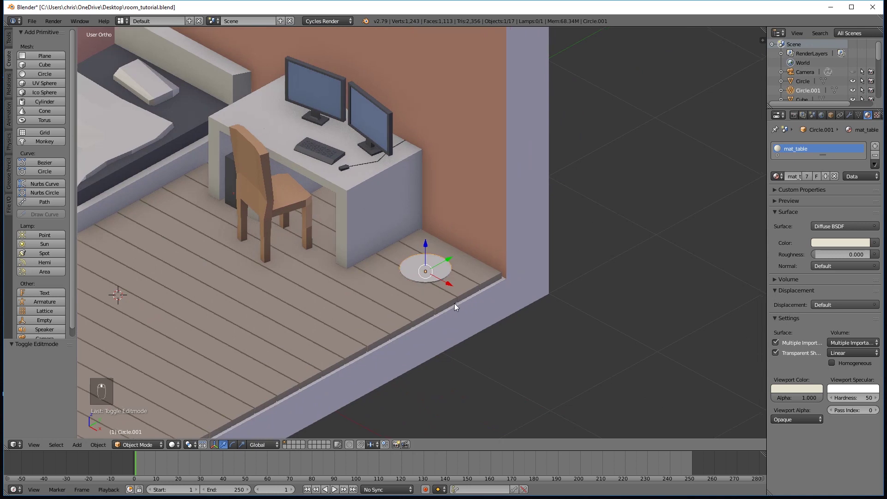
middle_click(453, 287)
Add a new cube for the lamp pole
key("Tab")
key("Tab")
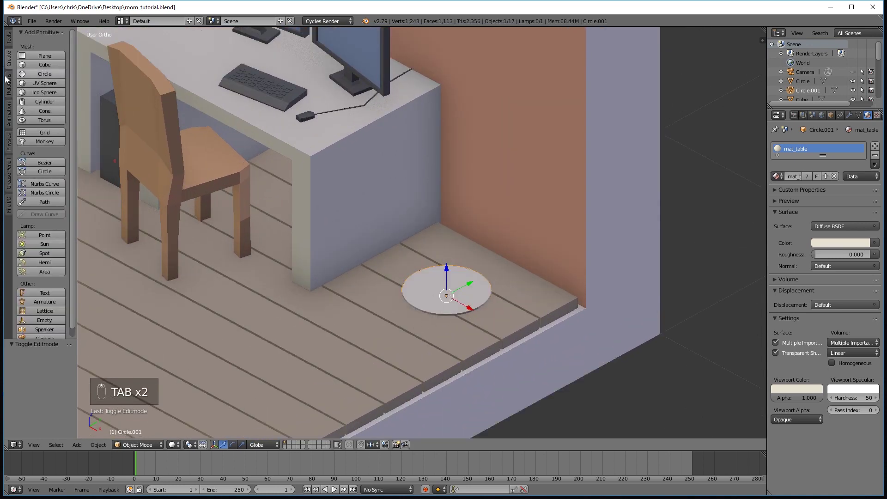
key("a")
middle_click(333, 287)
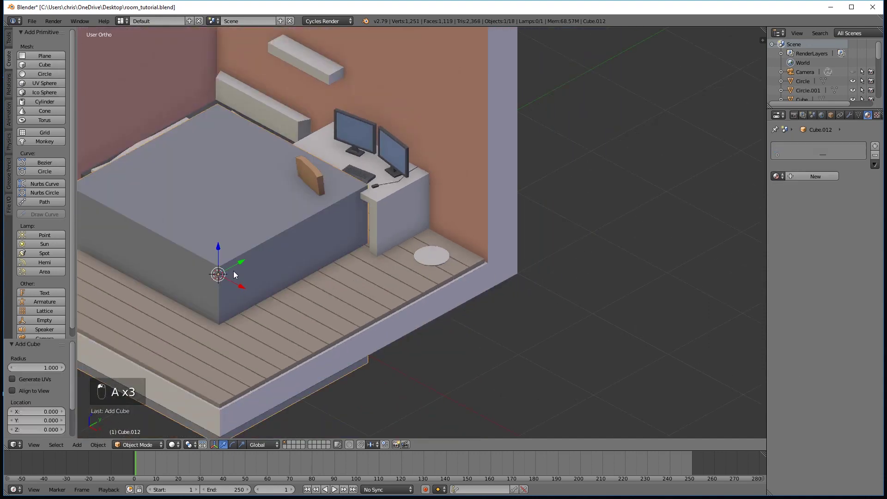
Shrink the cube and stretch it along Z into a tall pole
key("s")
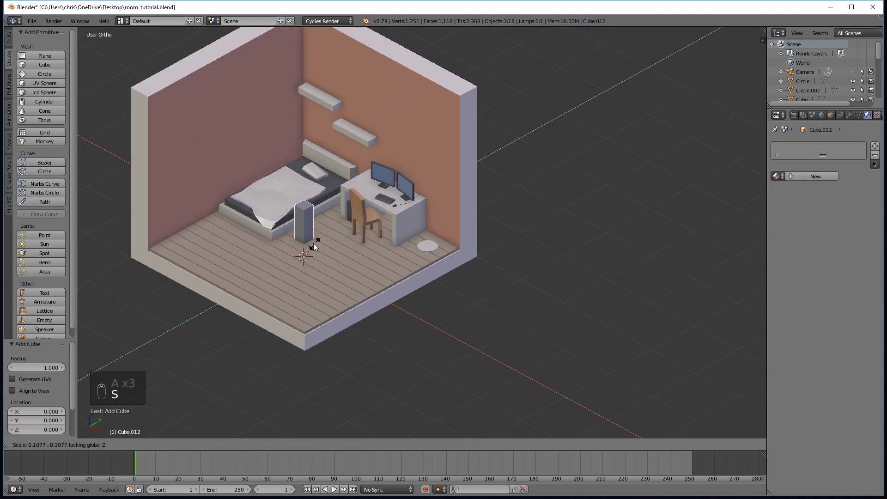
key("s")
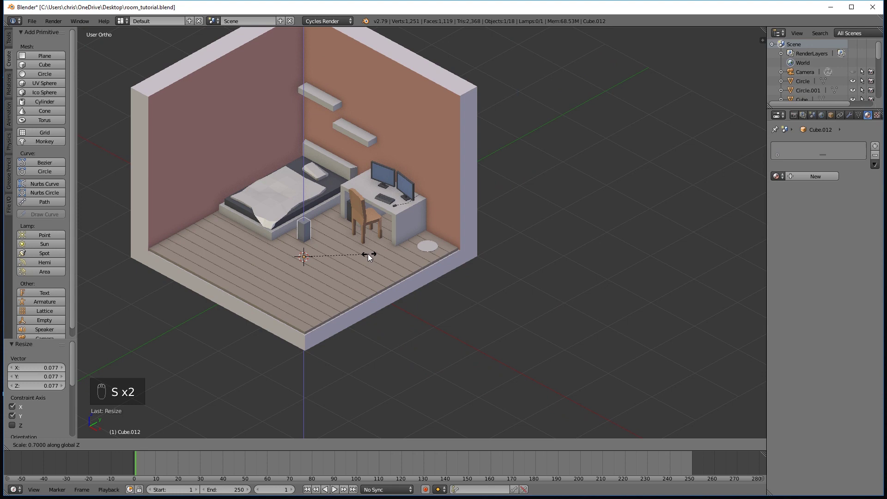
left_click_drag(304, 230, 384, 213)
key("s")
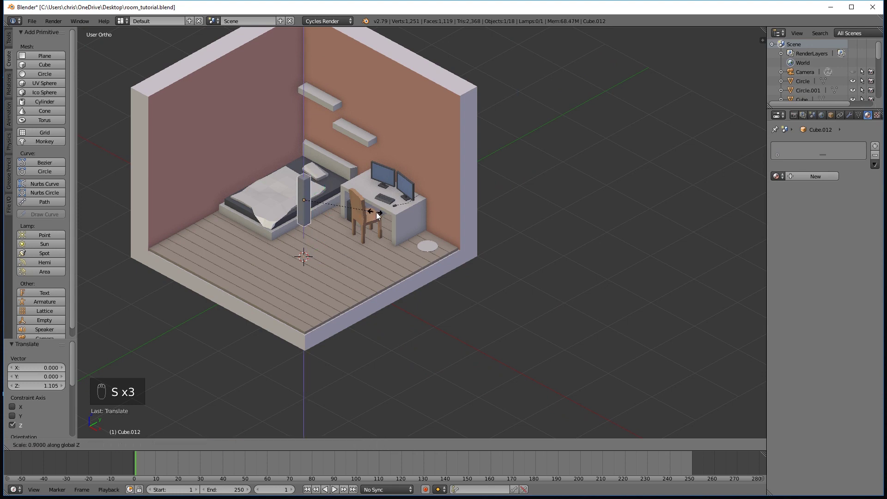
key("s")
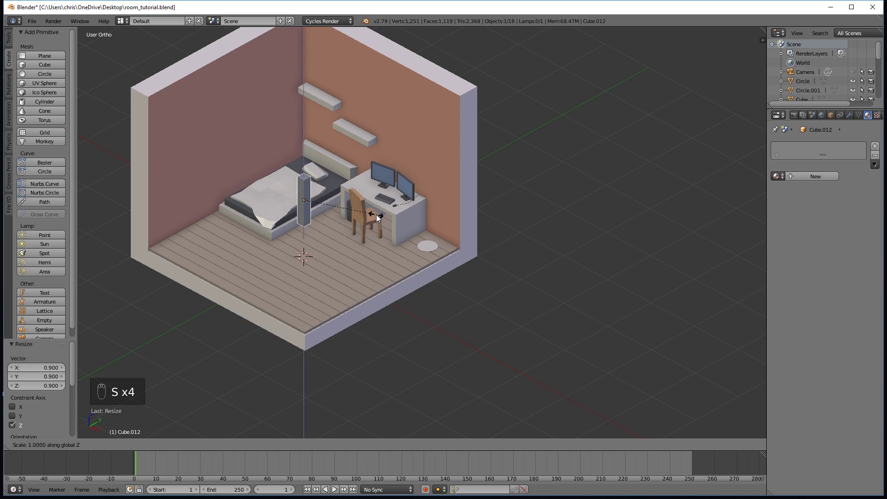
key("s")
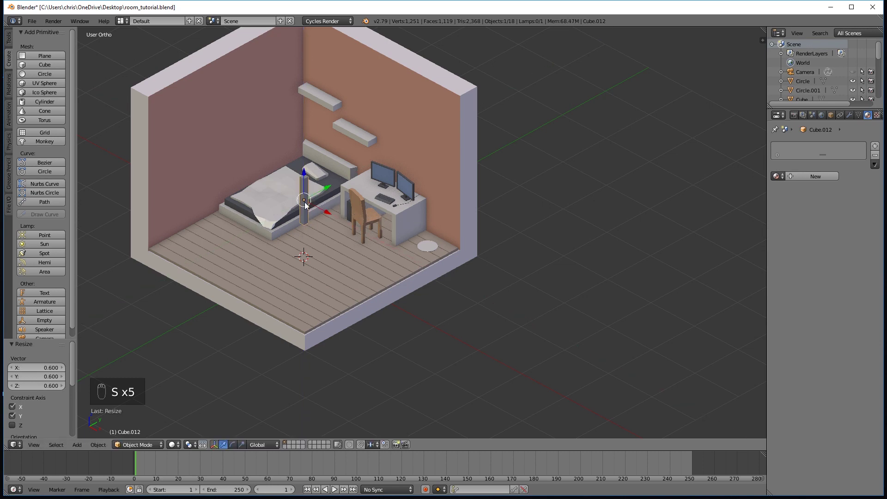
Move the pole to the desk corner, thin its width and set its final height
left_click_drag(342, 224, 472, 284)
left_click_drag(471, 284, 501, 265)
key("s")
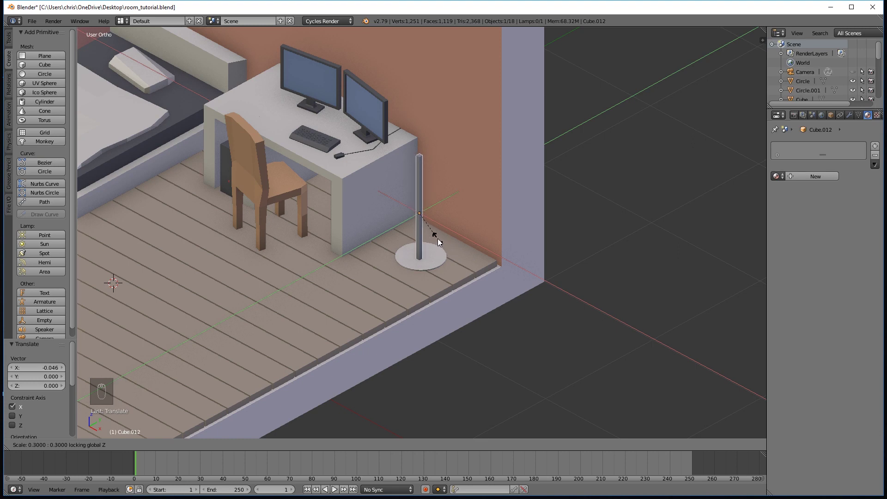
key("s")
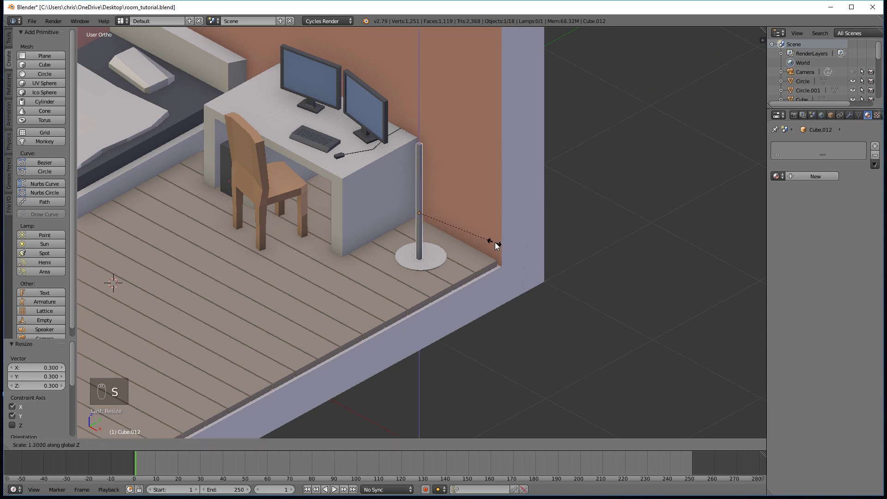
left_click_drag(421, 186, 428, 154)
left_click(444, 173)
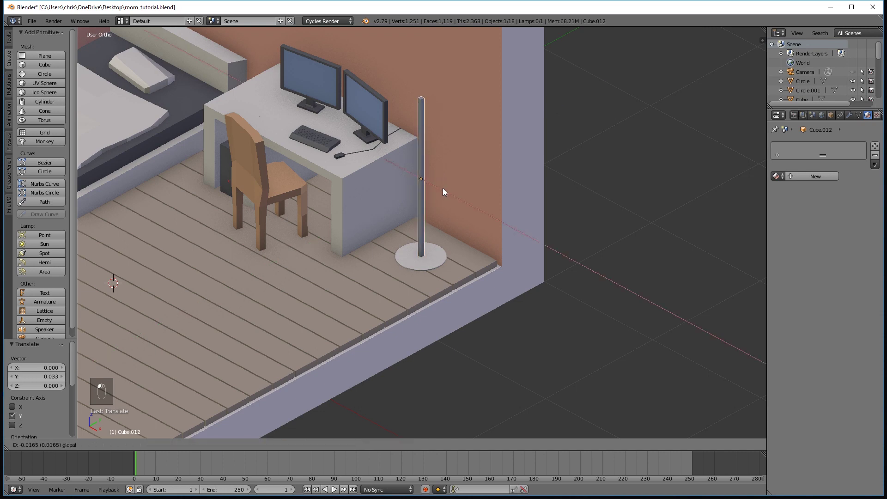
Raise the pole to stand on the disc and deselect it
key("a")
left_click_drag(440, 182, 447, 204)
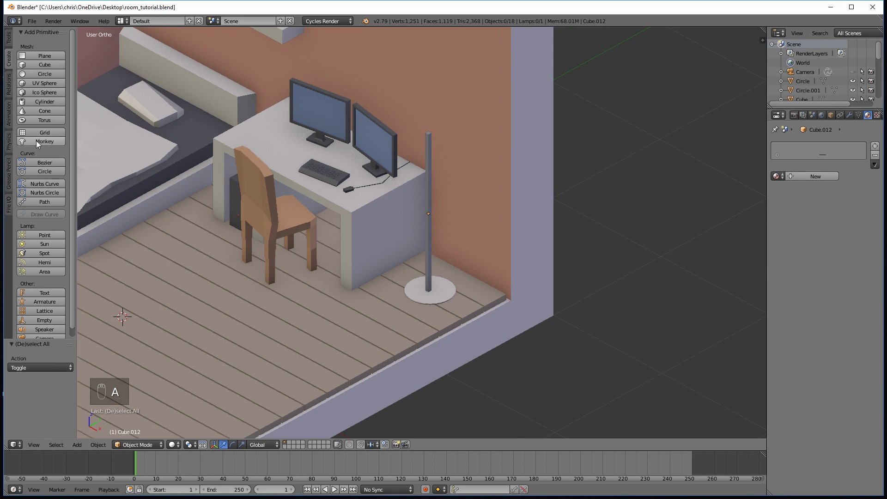
left_click(42, 104)
Give the cylinder eight sides, shrink it to lampshade size and squash its height
left_click_drag(354, 295, 35, 372)
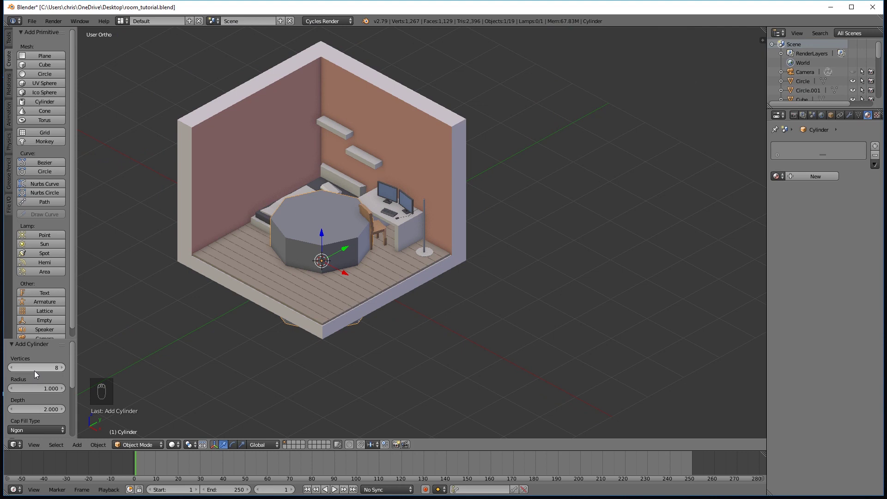
left_click_drag(62, 369, 410, 274)
left_click_drag(410, 274, 250, 254)
left_click_drag(249, 254, 269, 140)
key("s")
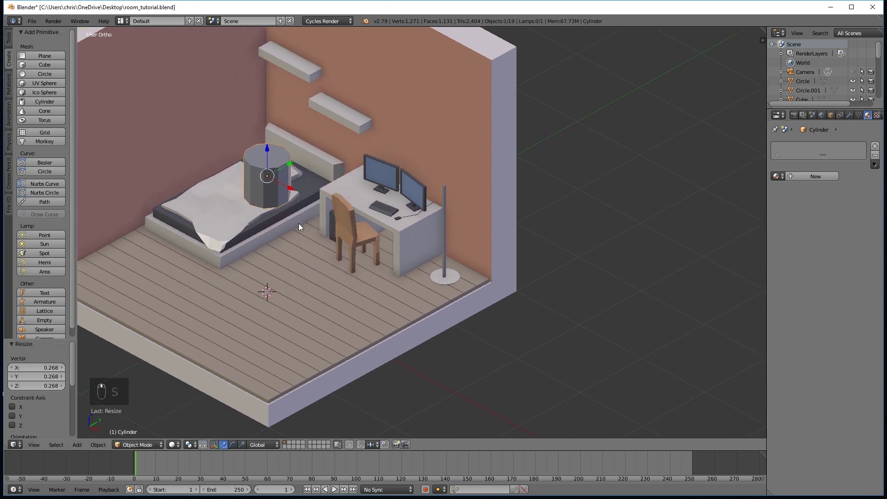
key("s")
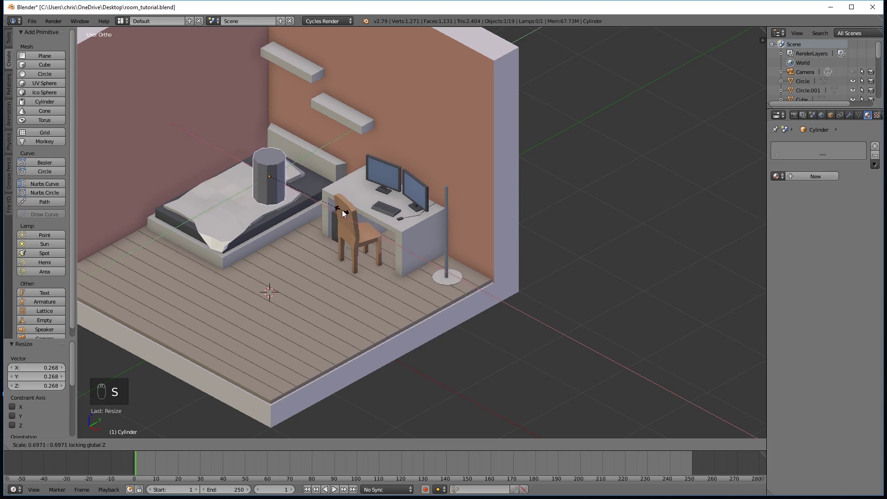
key("s")
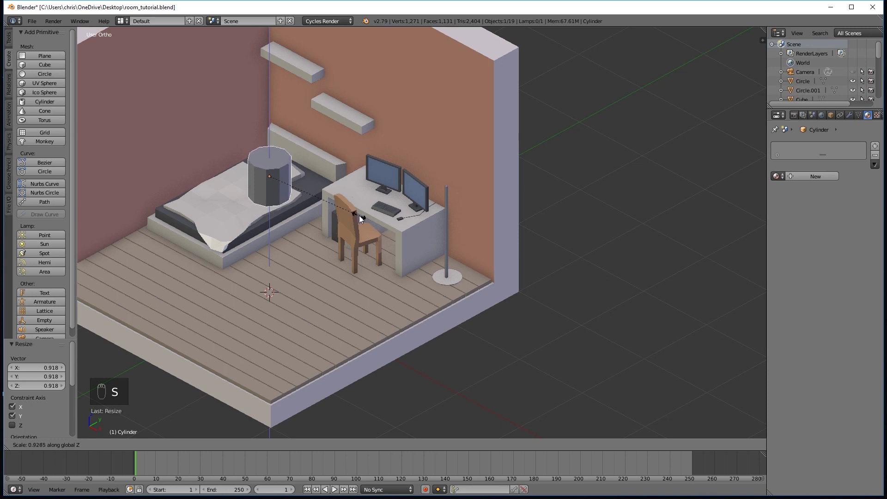
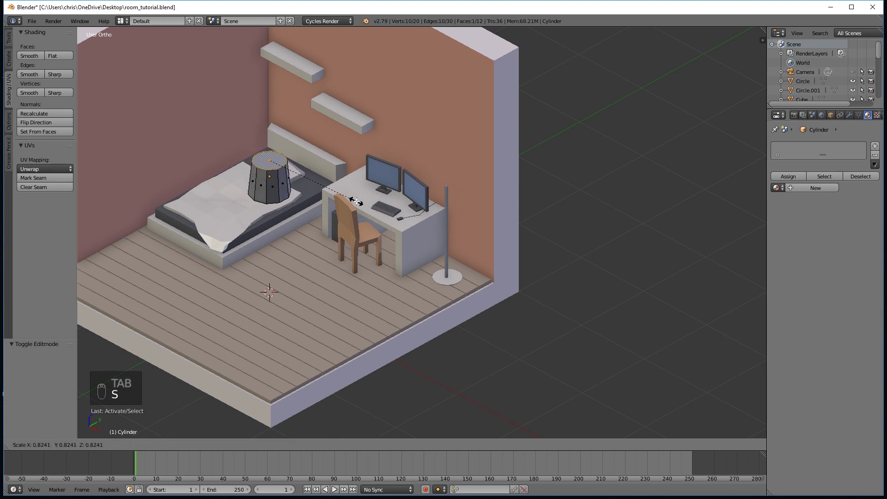
Shrink the shade's top face, extrude an inset rim and move the shade onto the lamp
key("e")
key("s")
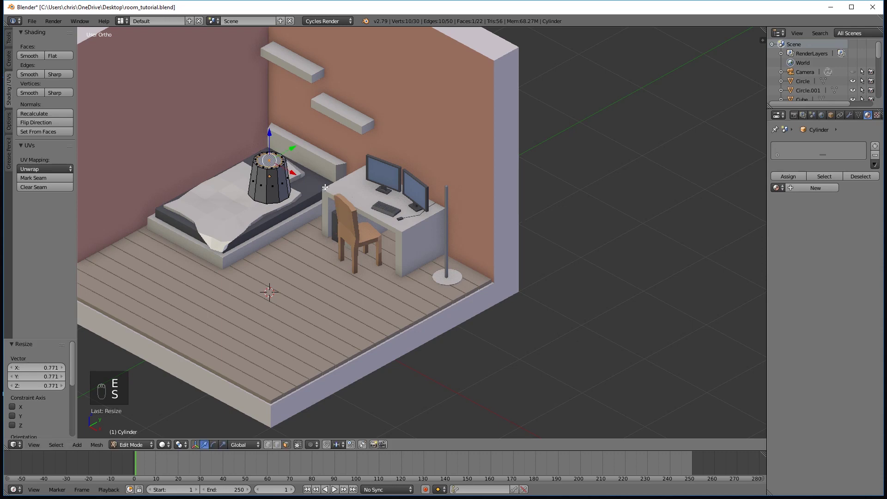
key("e")
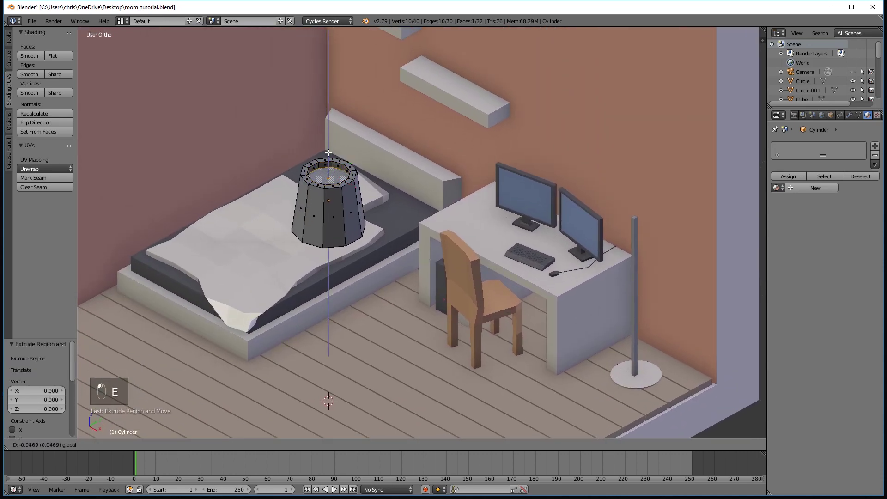
key("Tab")
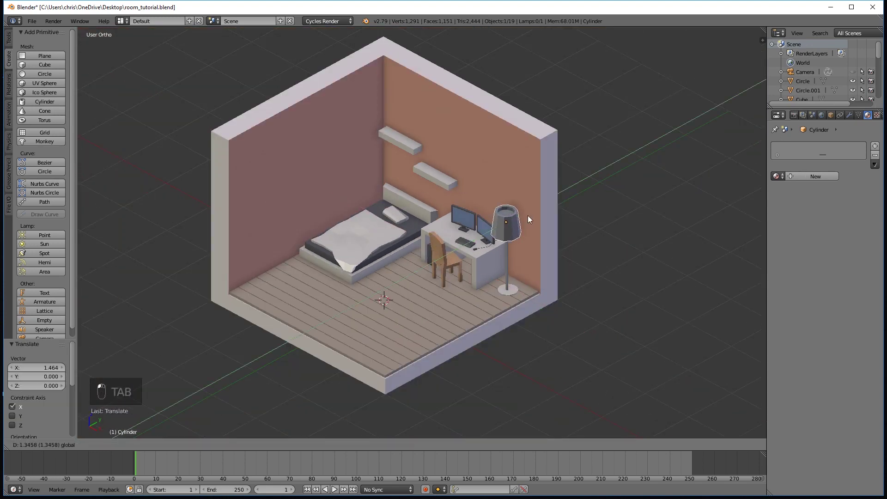
From top view, move the lampshade to line up over the lamp base
left_click_drag(530, 245, 428, 231)
left_click(428, 231)
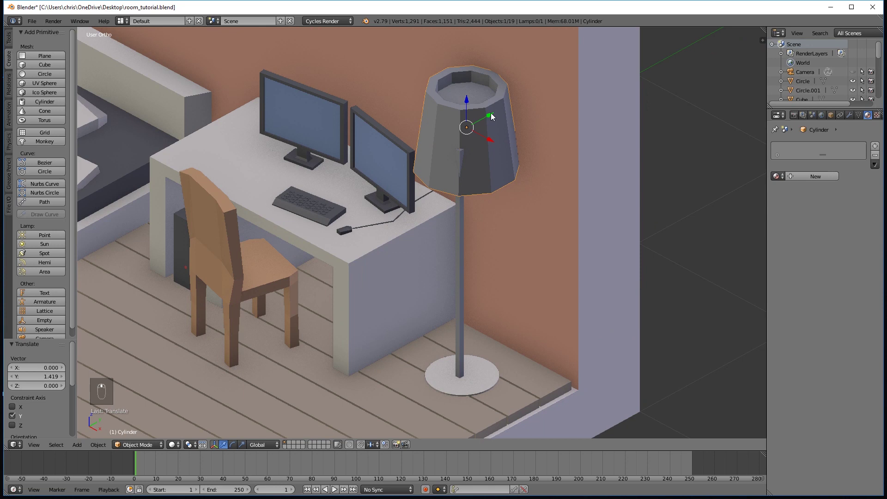
left_click_drag(491, 114, 479, 125)
key("KP_7")
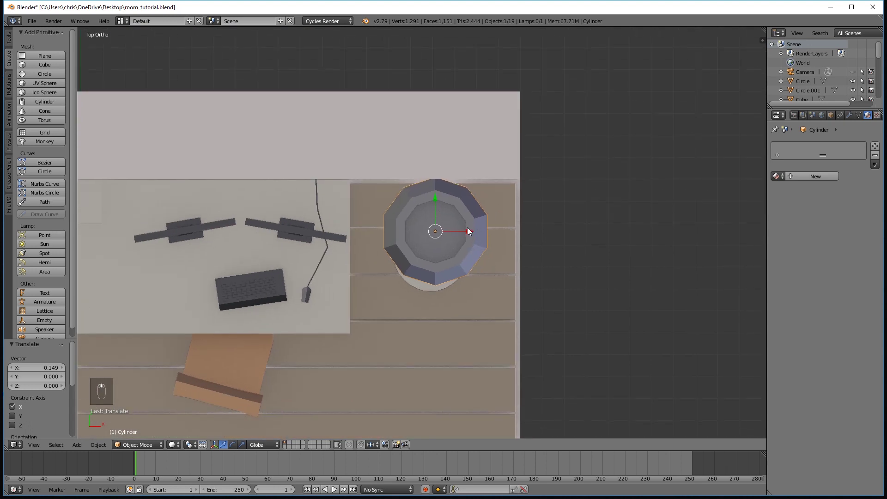
left_click(469, 231)
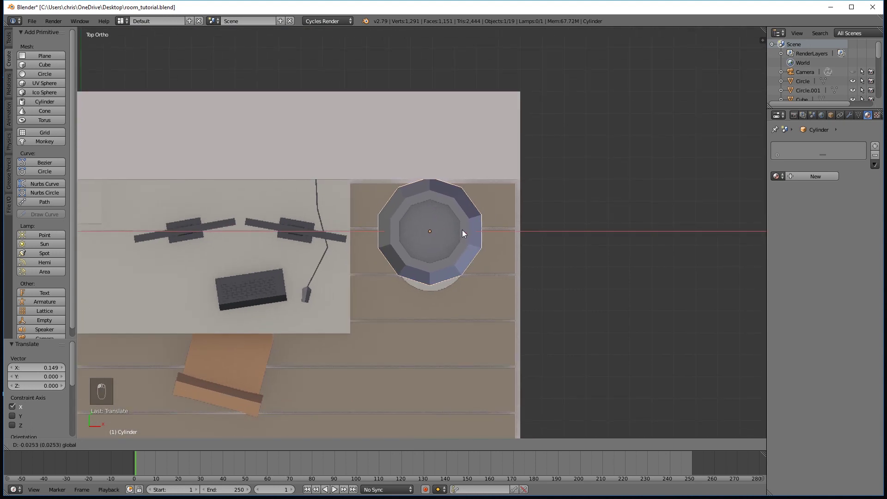
left_click_drag(431, 198, 461, 332)
left_click_drag(454, 327, 437, 300)
left_click_drag(431, 286, 425, 273)
left_click_drag(415, 261, 417, 245)
Fine-tune the shade's centring on one axis and orbit to check the alignment
middle_click(452, 318)
middle_click(442, 298)
left_click_drag(444, 163, 534, 234)
left_click_drag(545, 249, 541, 234)
left_click_drag(442, 194, 434, 238)
key("a")
left_click_drag(440, 313, 450, 243)
left_click_drag(440, 210, 438, 227)
left_click_drag(456, 278, 453, 269)
left_click_drag(453, 268, 454, 270)
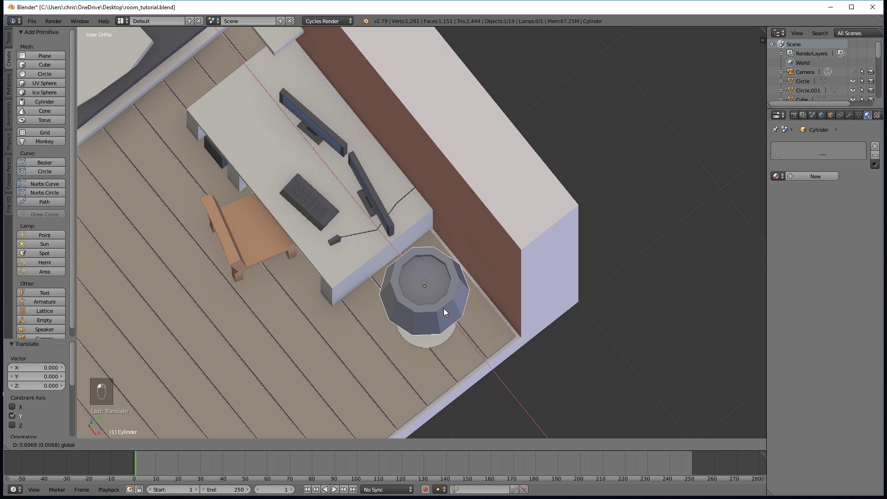
left_click_drag(460, 346, 470, 278)
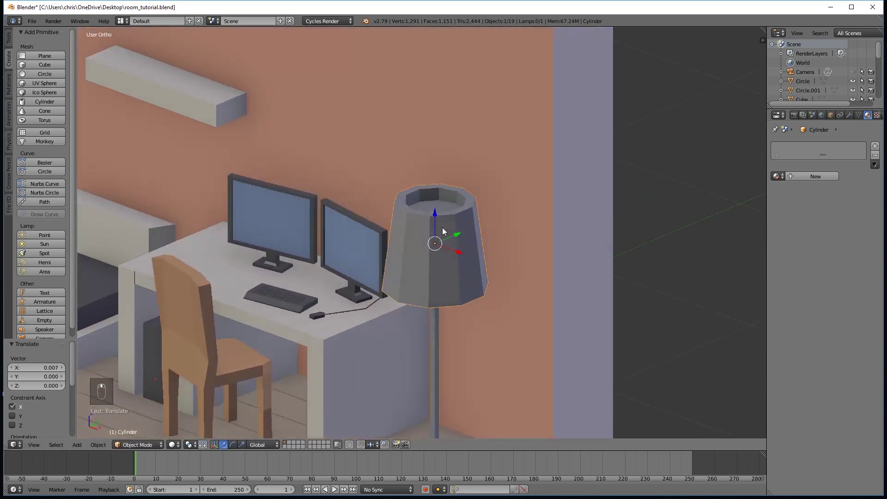
key("a")
Resize the shade while keeping its height, then raise it to the top of the pole
left_click(440, 328)
middle_click(458, 335)
left_click_drag(452, 253, 523, 304)
key("s")
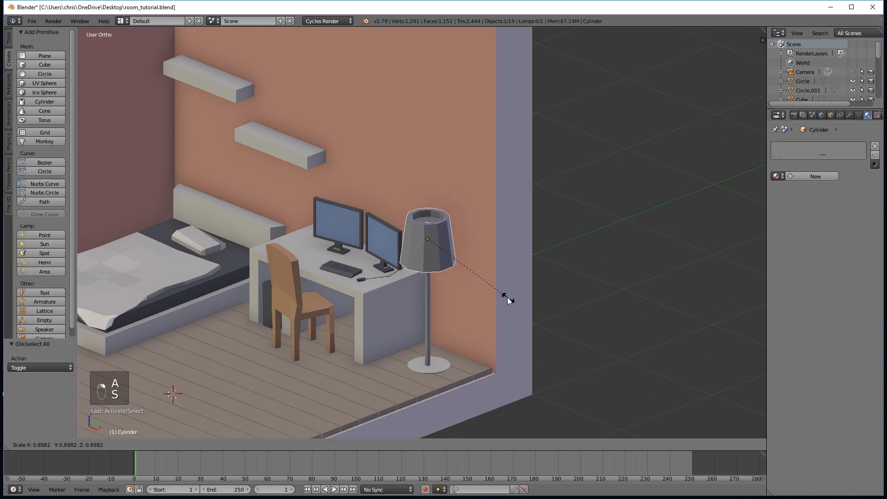
key("s")
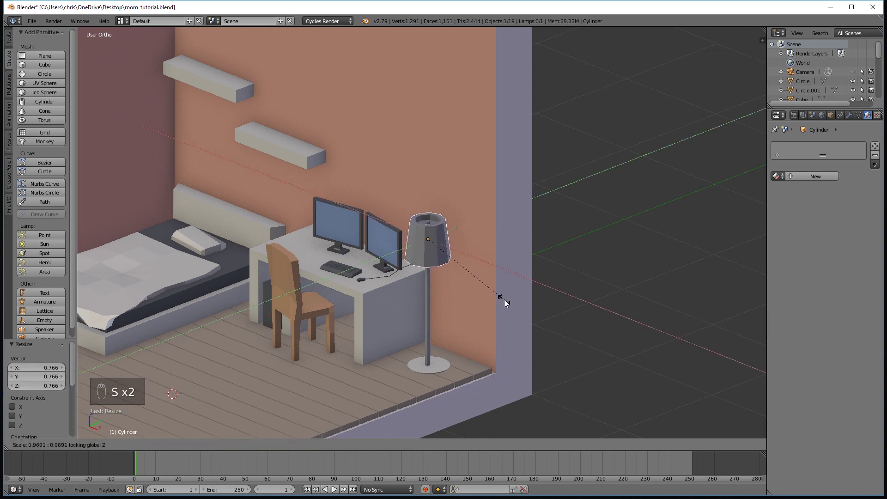
left_click(429, 211)
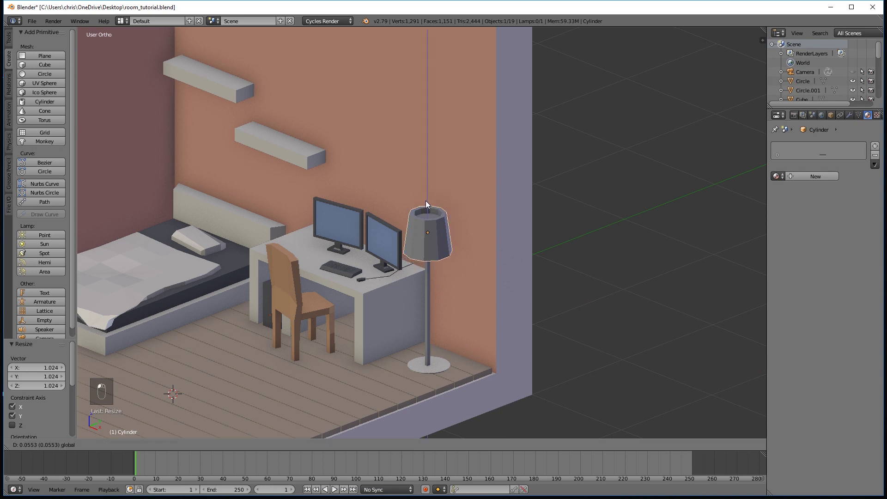
key("a")
left_click_drag(428, 340, 462, 348)
left_click_drag(435, 242, 686, 167)
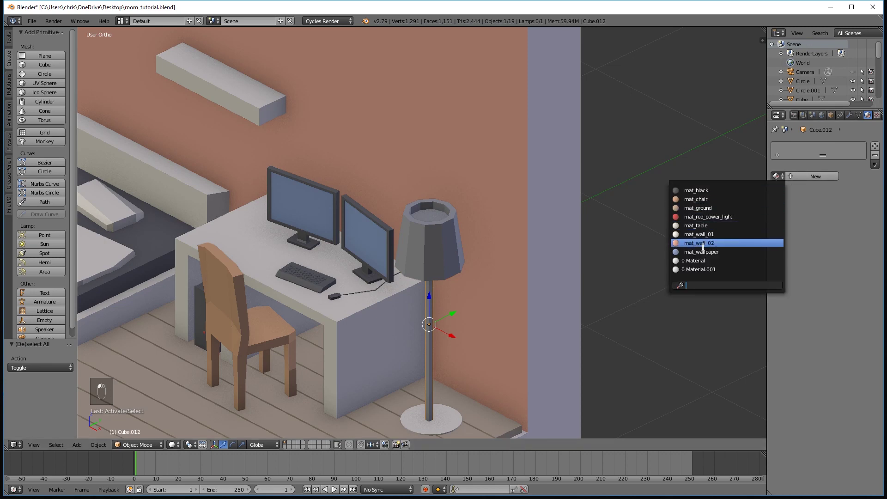
Assign the mat_table material to the lamp pole and then to the lampshade
key("a")
left_click_drag(467, 369, 779, 175)
left_click(779, 174)
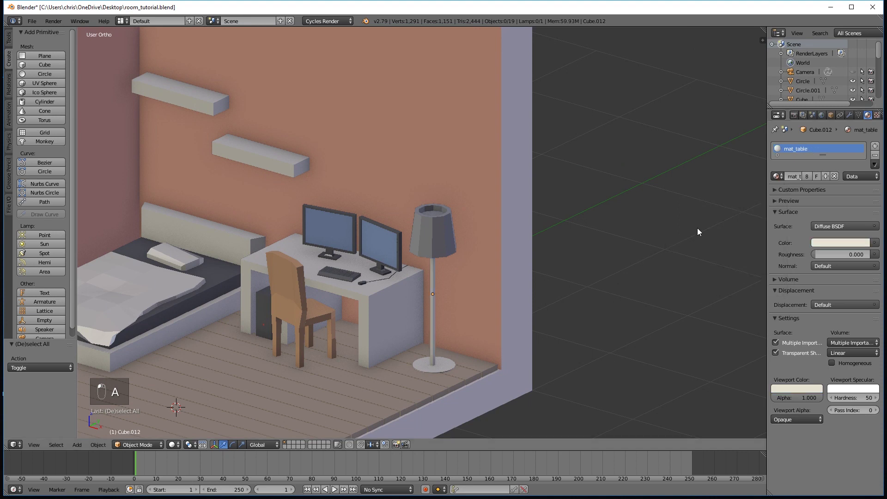
right_click(447, 240)
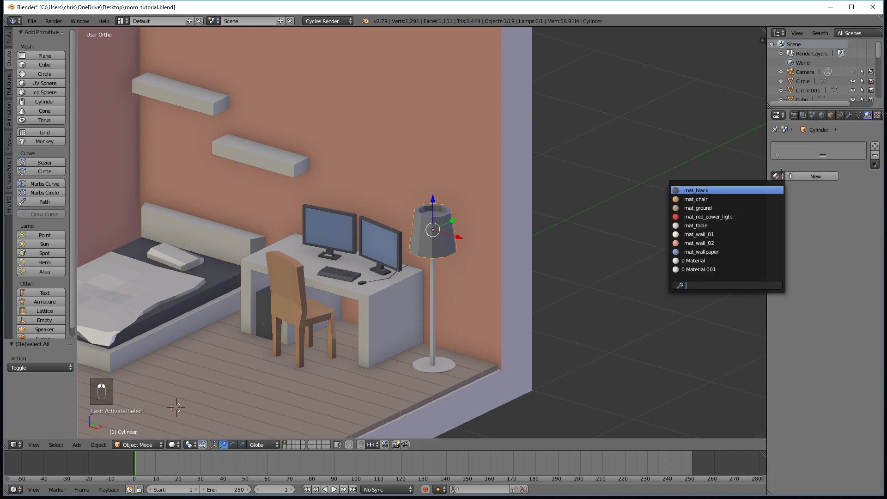
middle_click(471, 350)
key("a")
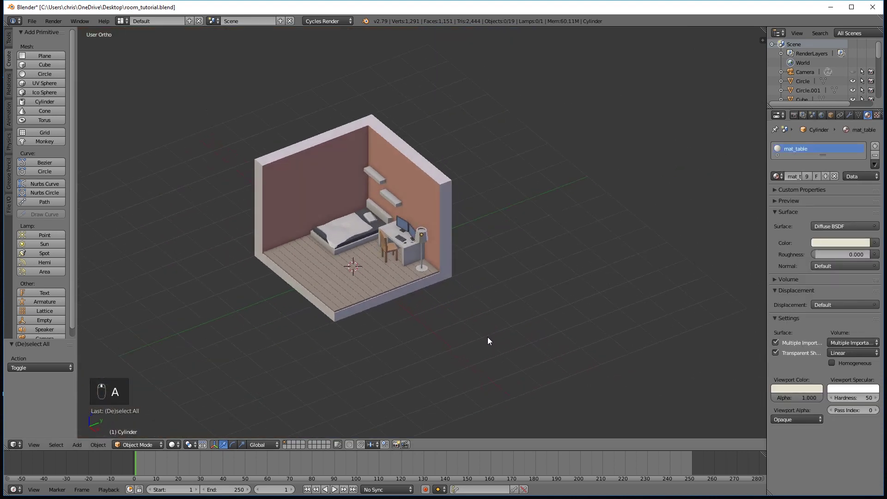
Zoom out and frame the bed, desk and finished lamp in the view
left_click_drag(510, 255, 532, 243)
middle_click(533, 242)
middle_click(511, 259)
left_click_drag(292, 137, 379, 225)
key("a")
left_click_drag(519, 258, 528, 292)
middle_click(519, 287)
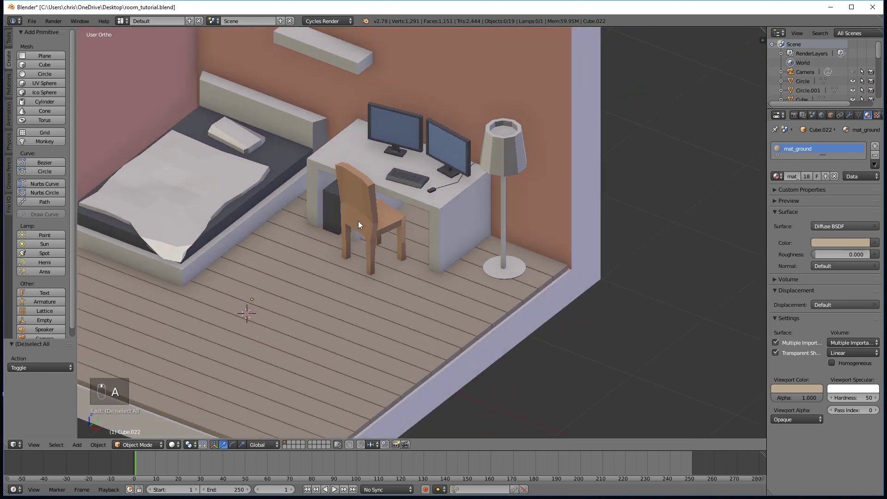
Slide the desk chair in closer to the desk and check it through the camera
left_click_drag(366, 221, 410, 254)
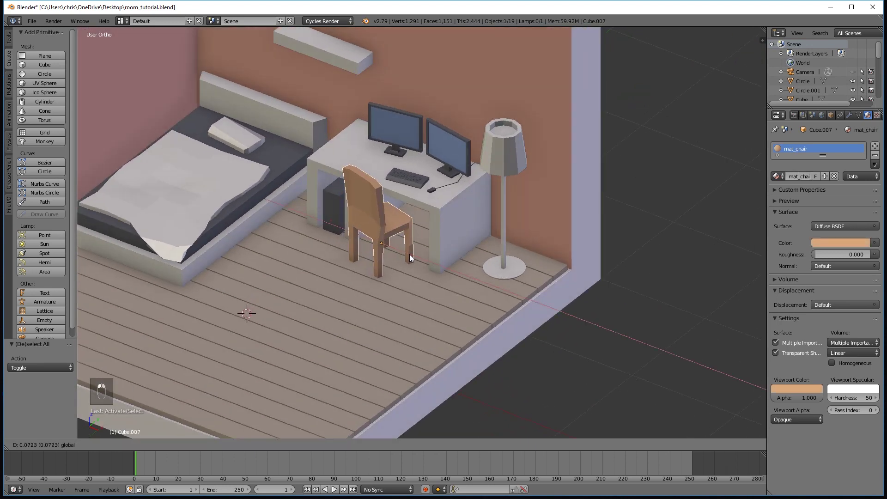
left_click_drag(413, 257, 420, 253)
key("a")
left_click_drag(449, 282, 443, 275)
key("KP_0")
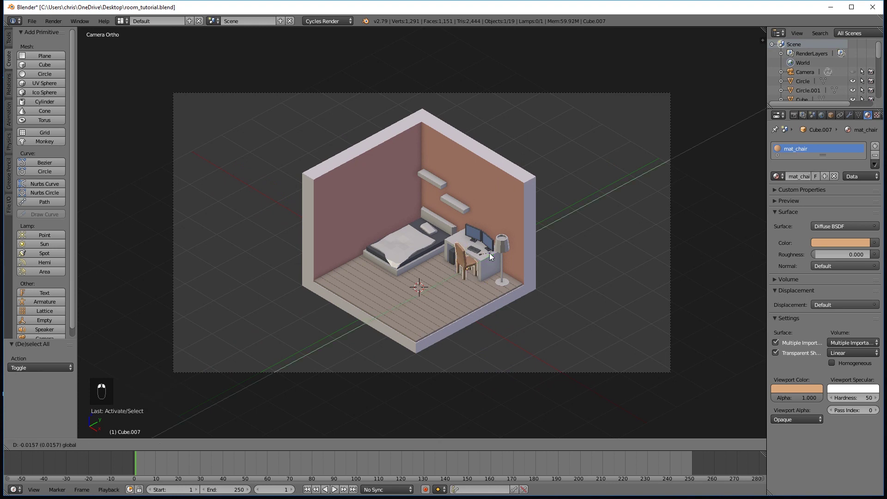
Leave the camera view and zoom out to frame the whole room
left_click(491, 255)
key("a")
left_click_drag(490, 315, 411, 271)
left_click_drag(414, 281, 409, 294)
left_click_drag(465, 266, 403, 233)
middle_click(407, 253)
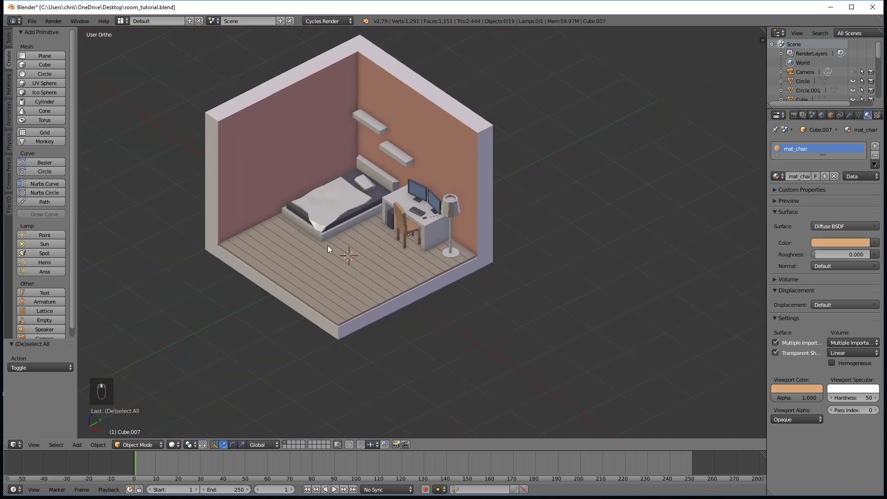
Add a point light and move it over to the floor lamp
left_click(48, 237)
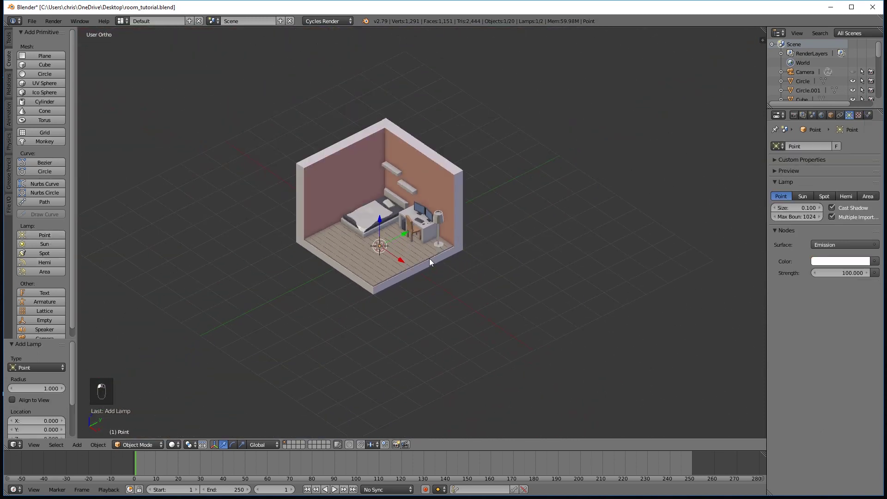
left_click_drag(366, 252, 453, 220)
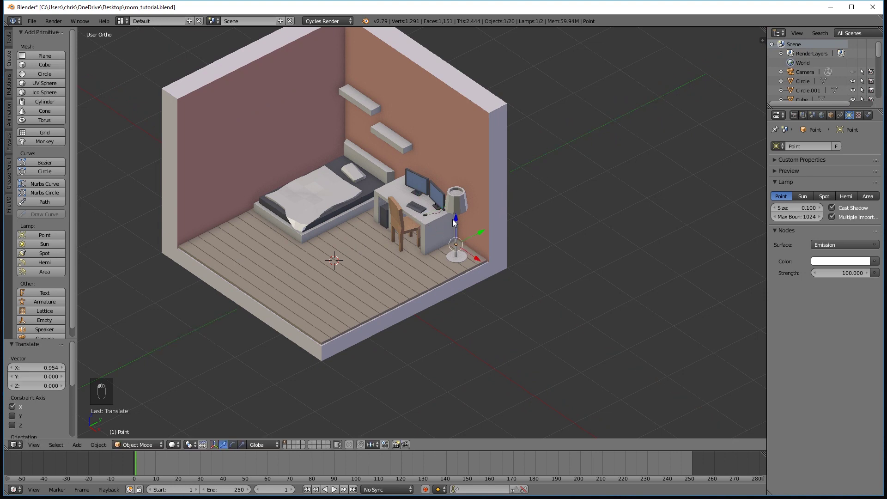
left_click_drag(458, 219, 484, 188)
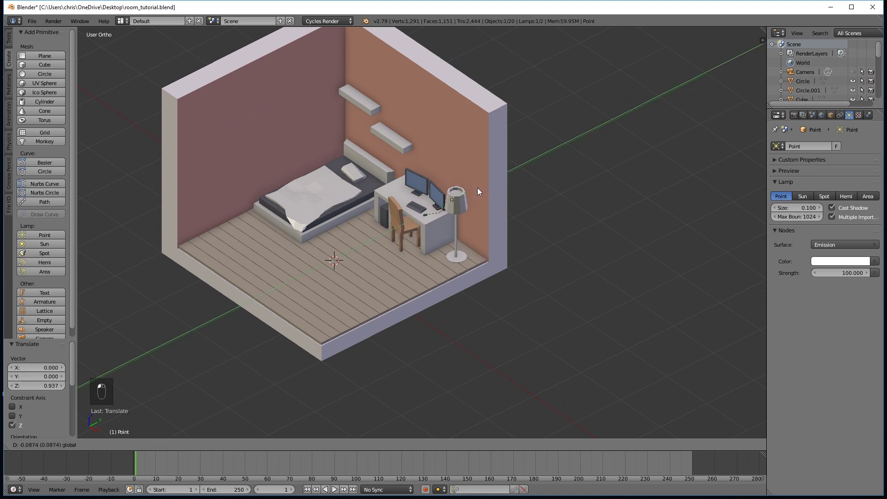
left_click_drag(451, 206, 442, 229)
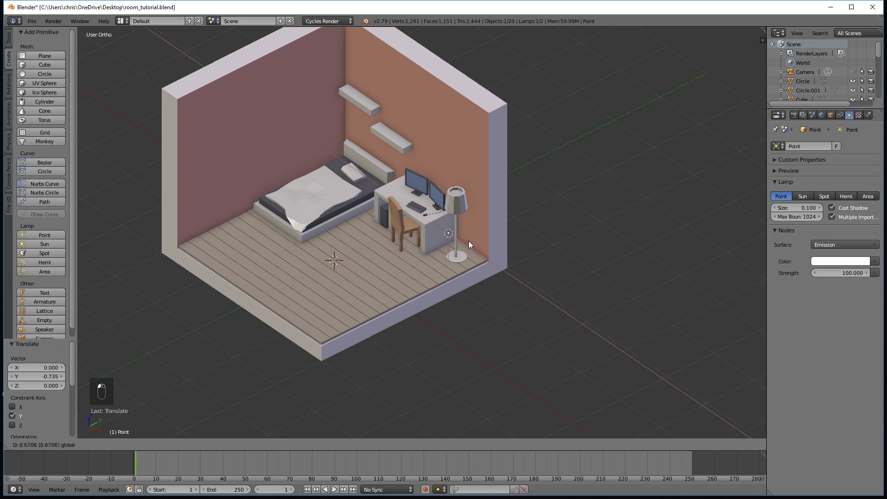
Raise the point light up inside the lampshade and confirm its position
left_click_drag(471, 242, 459, 209)
left_click_drag(459, 210, 504, 181)
left_click_drag(500, 181, 513, 174)
left_click(510, 200)
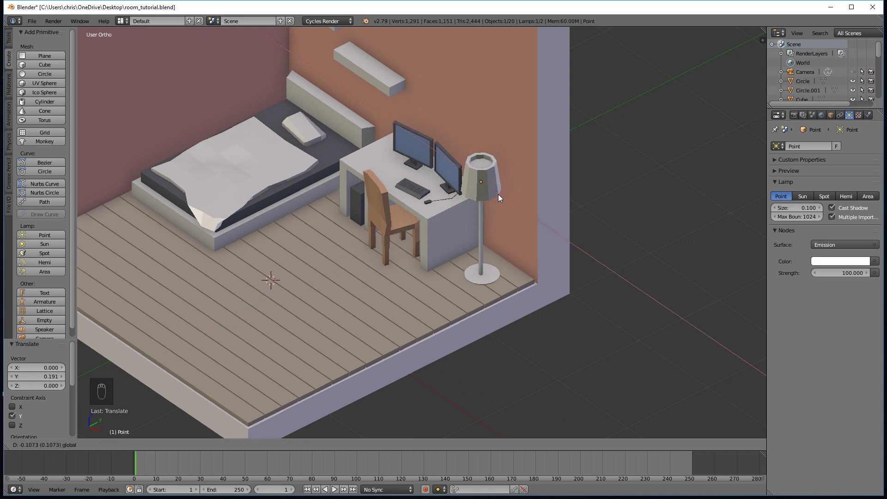
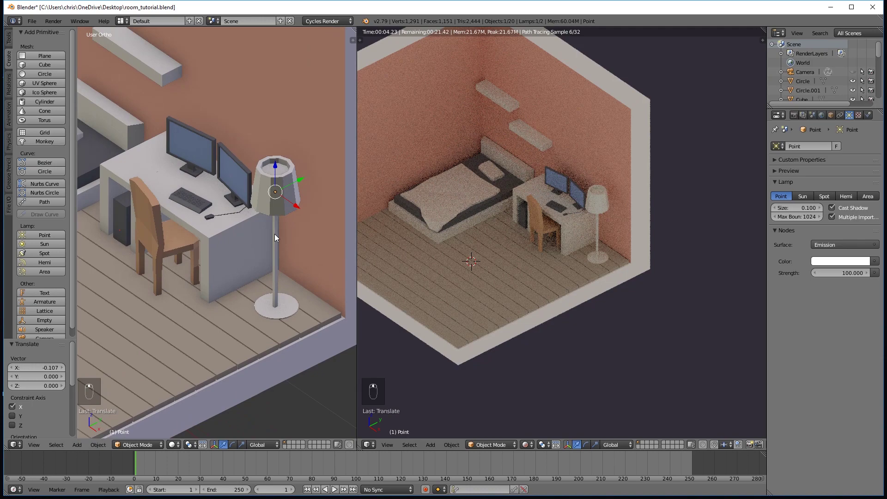
Nudge the point light within the shade while the rendered preview updates
left_click_drag(279, 170, 279, 190)
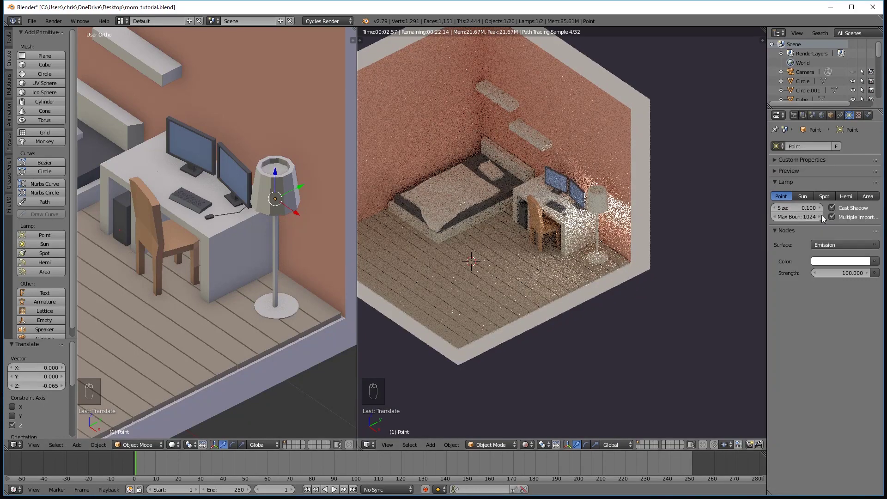
left_click(297, 216)
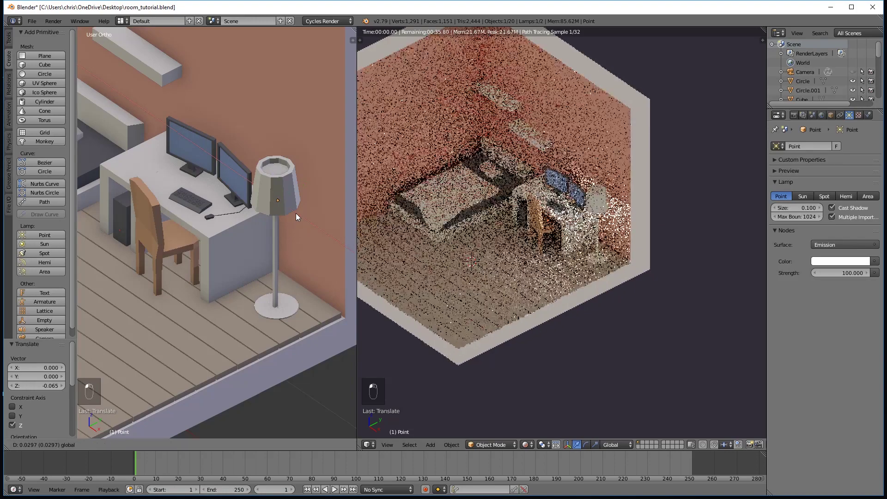